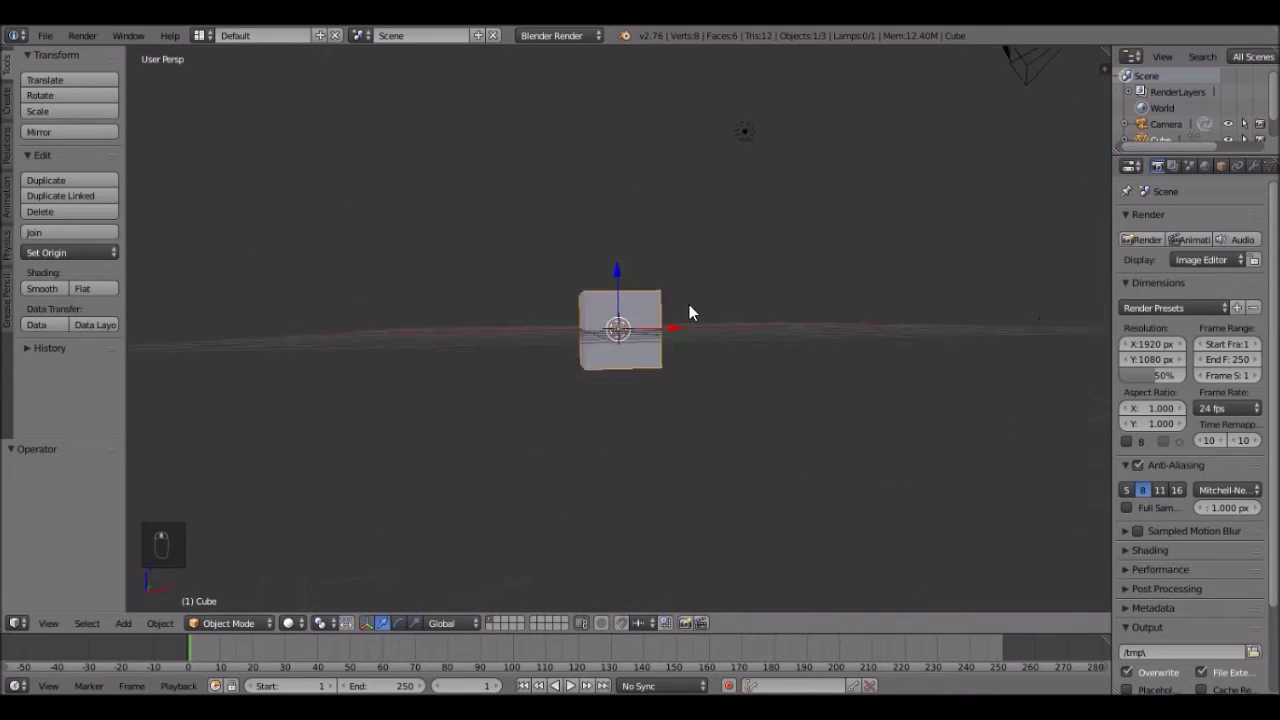
Delete the default cube and show the 3D View properties sidebar
{"action": "key", "text": "x"}
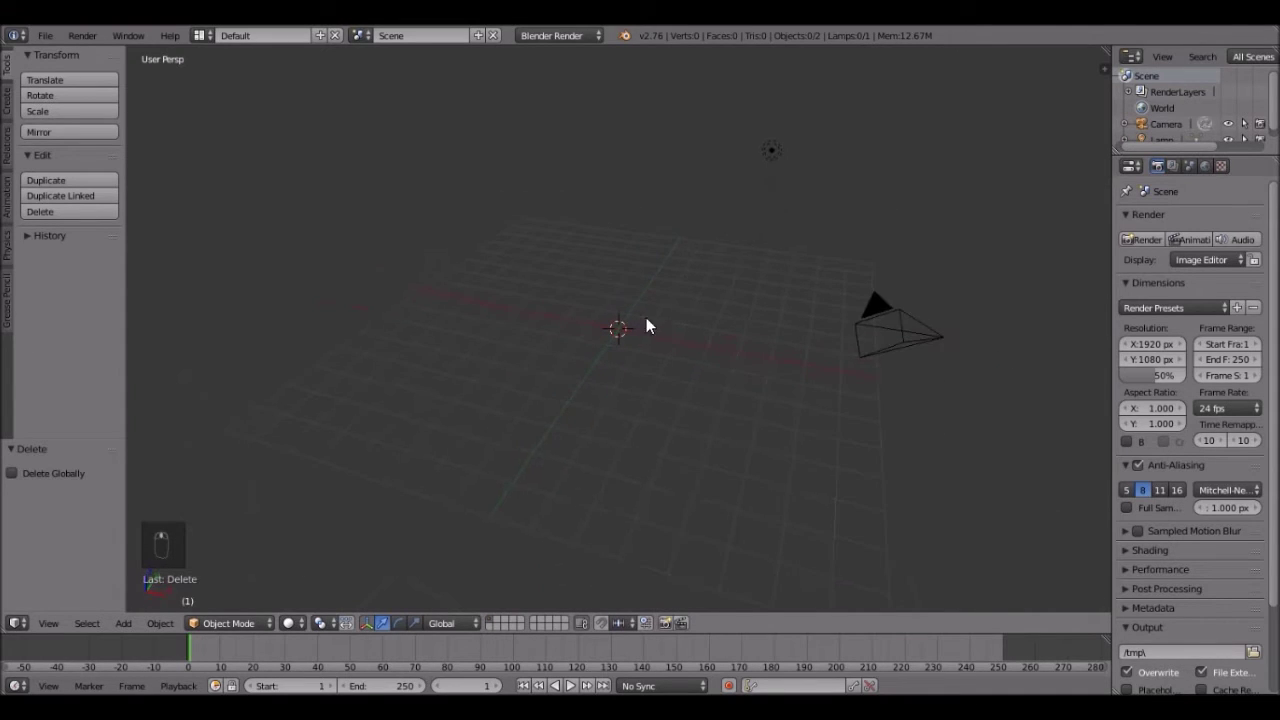
{"action": "key", "text": "n"}
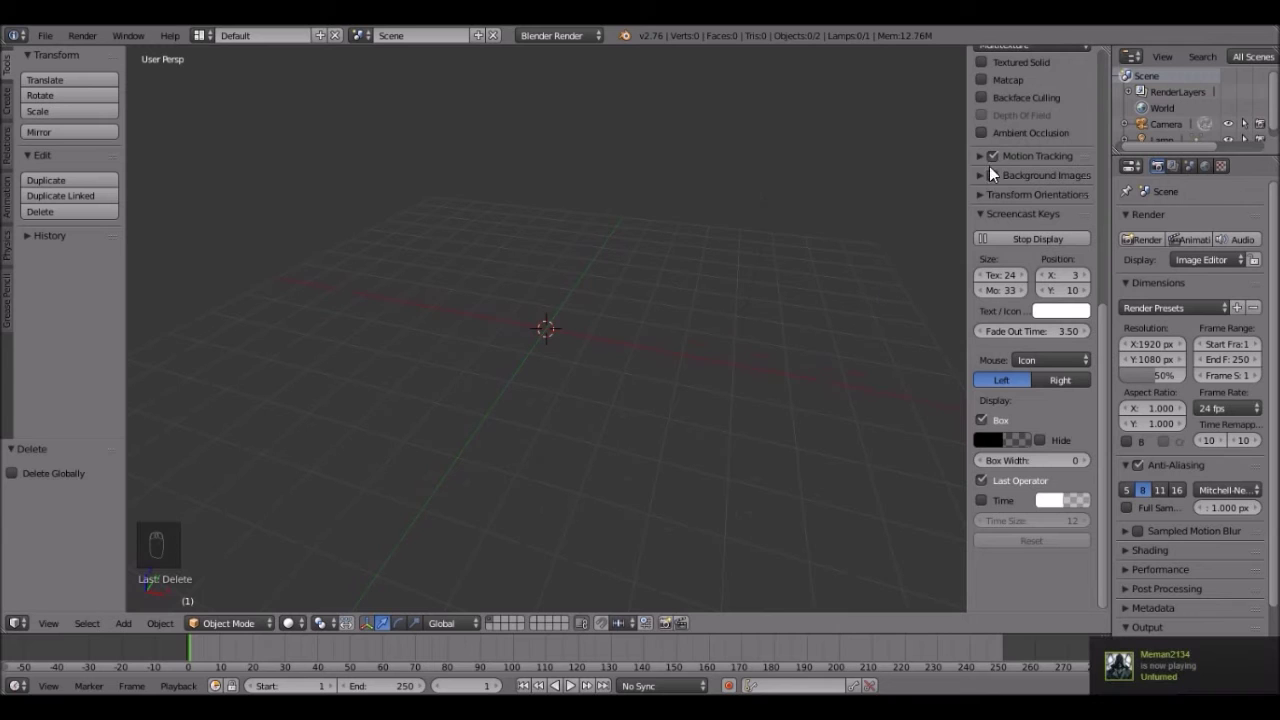
Add the lightsaber movie clip as the viewport background and switch to front orthographic view
{"action": "left_click_drag", "start_coordinate": [1005, 187], "coordinate": [993, 299]}
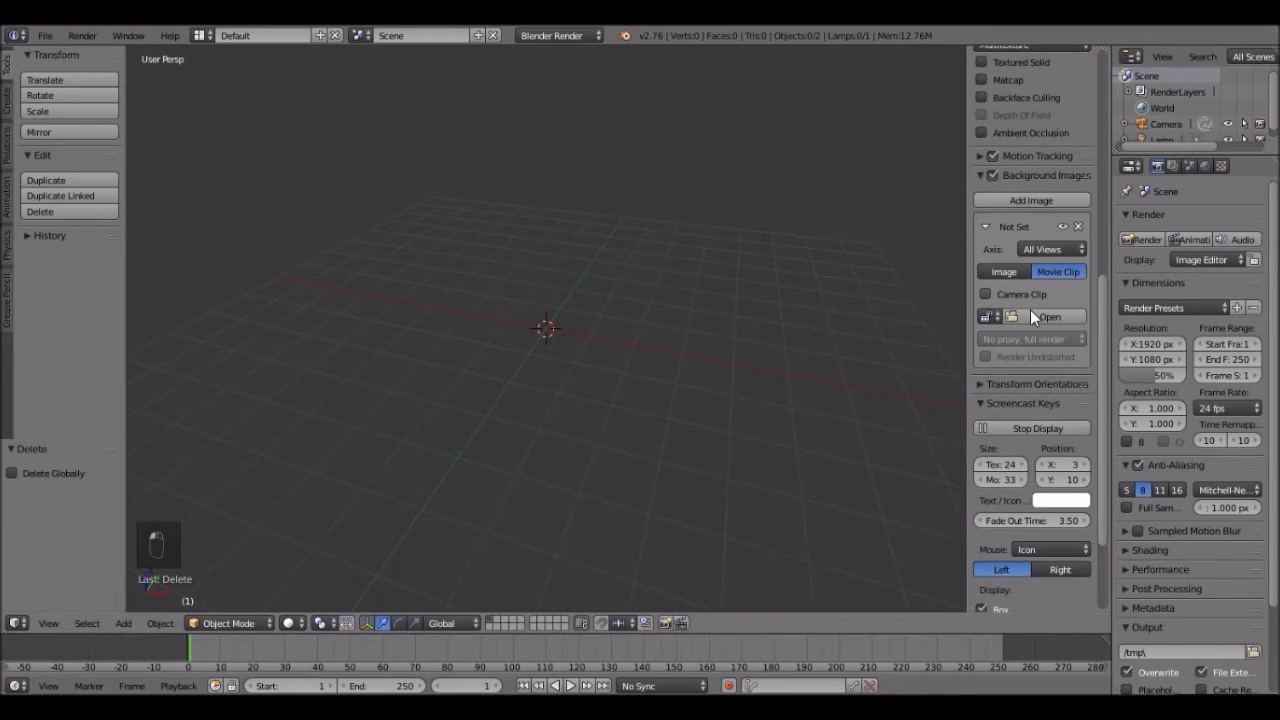
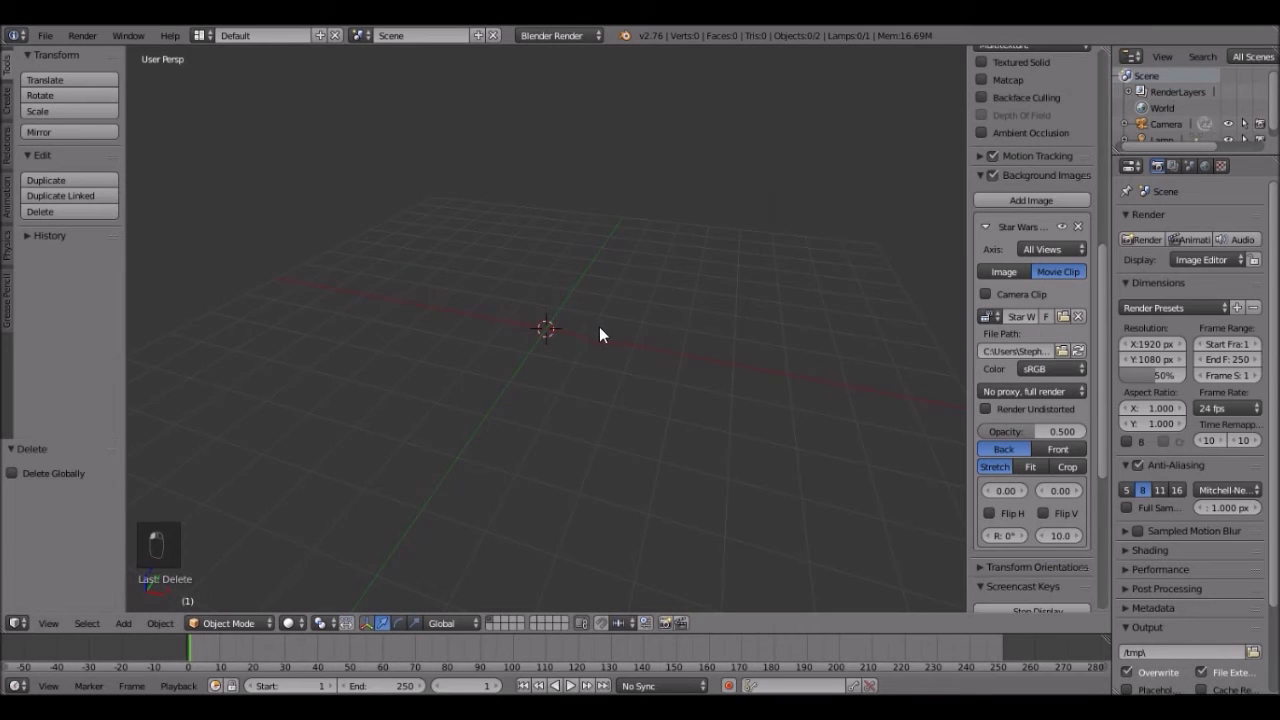
{"action": "left_click", "coordinate": [620, 343]}
{"action": "key", "text": "KP_1"}
{"action": "key", "text": "KP_5"}
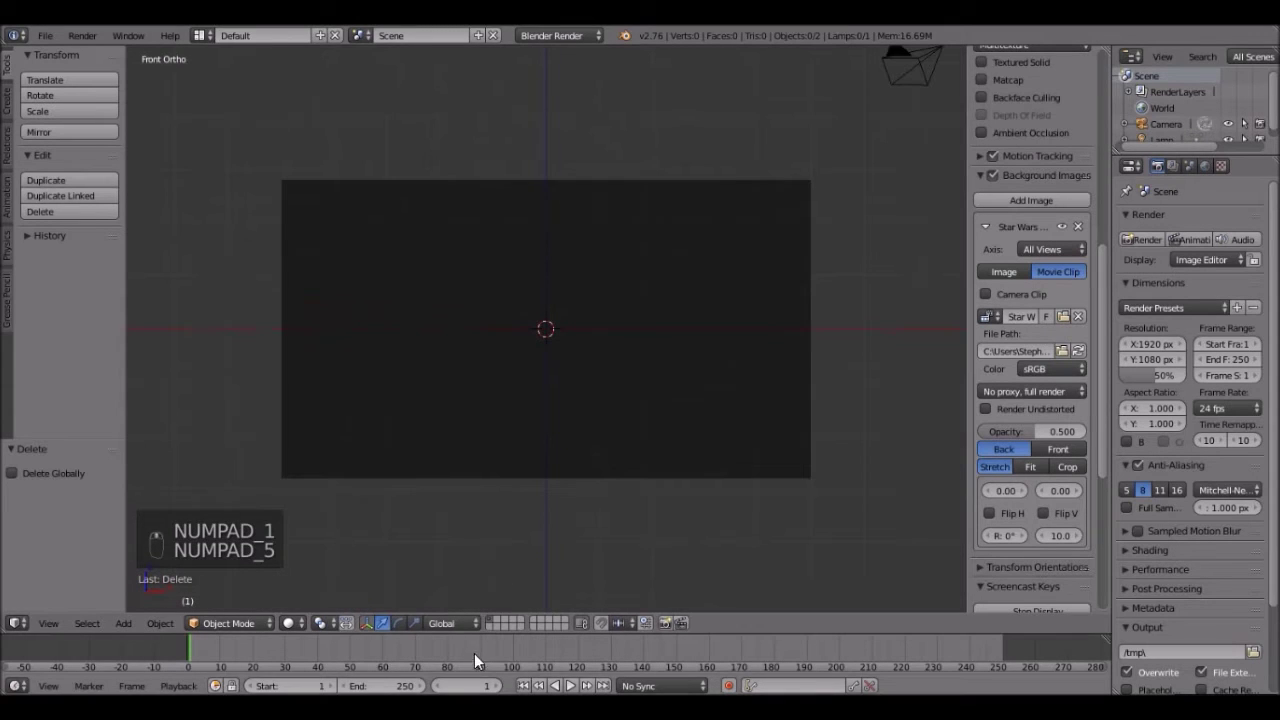
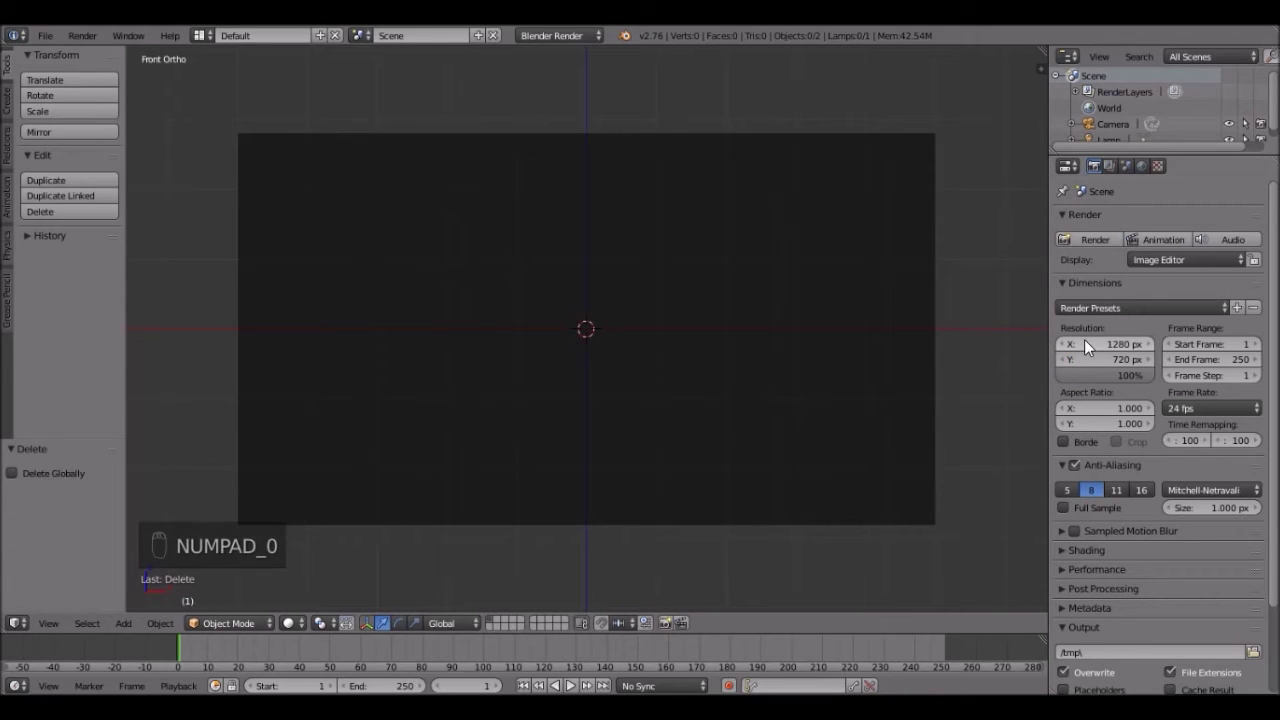
Switch to top view and snap the camera to it for the 1280×720 render
{"action": "middle_click", "coordinate": [681, 430]}
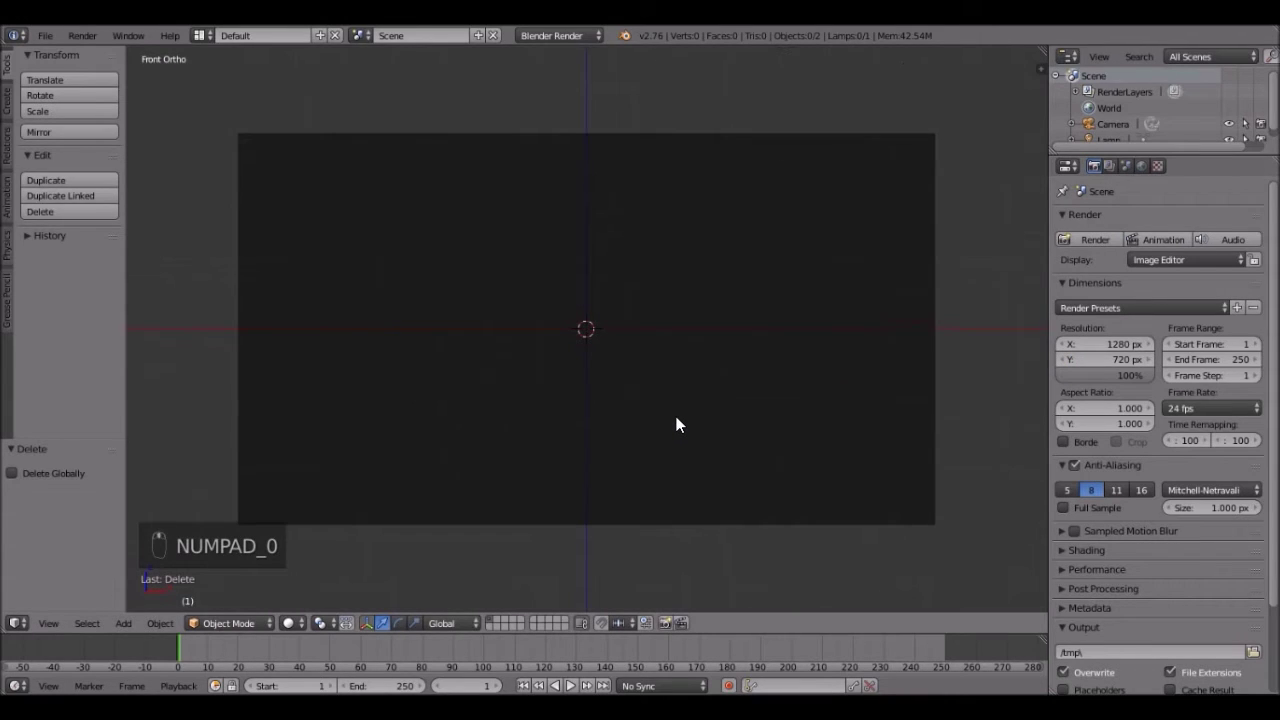
{"action": "key", "text": "KP_7"}
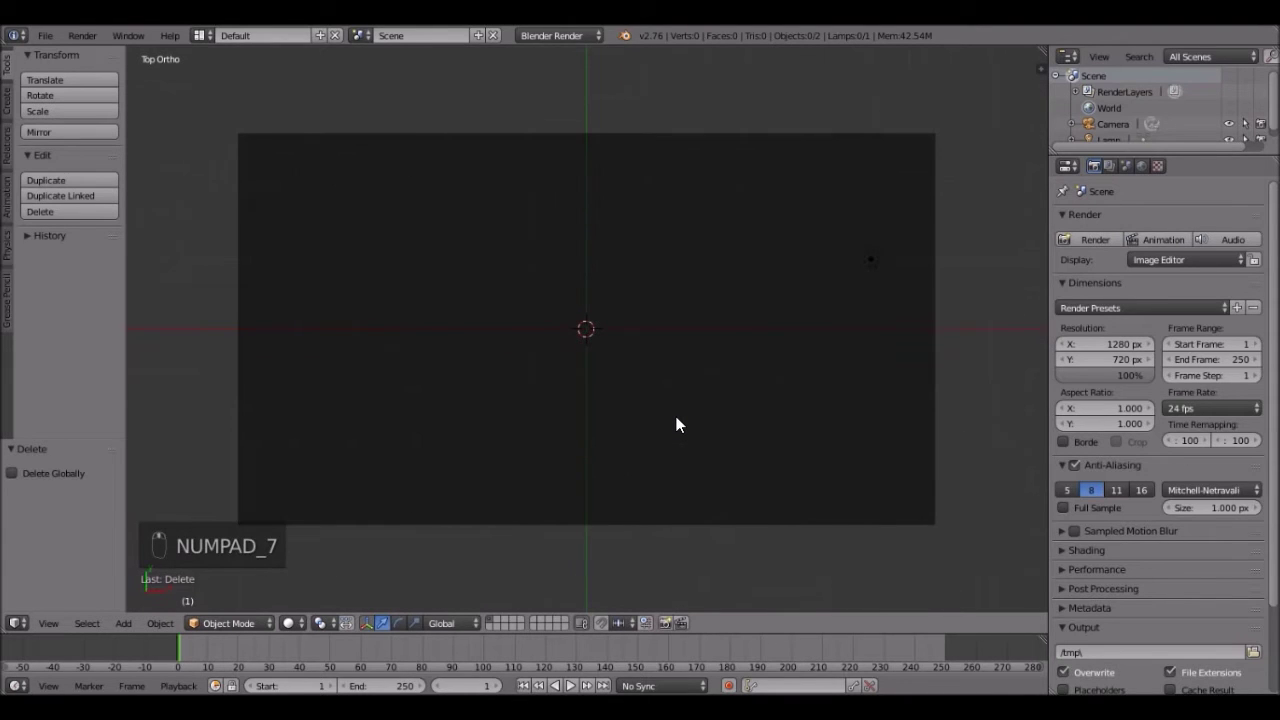
{"action": "middle_click", "coordinate": [683, 424]}
{"action": "key", "text": "ctrl+alt+KP_0"}
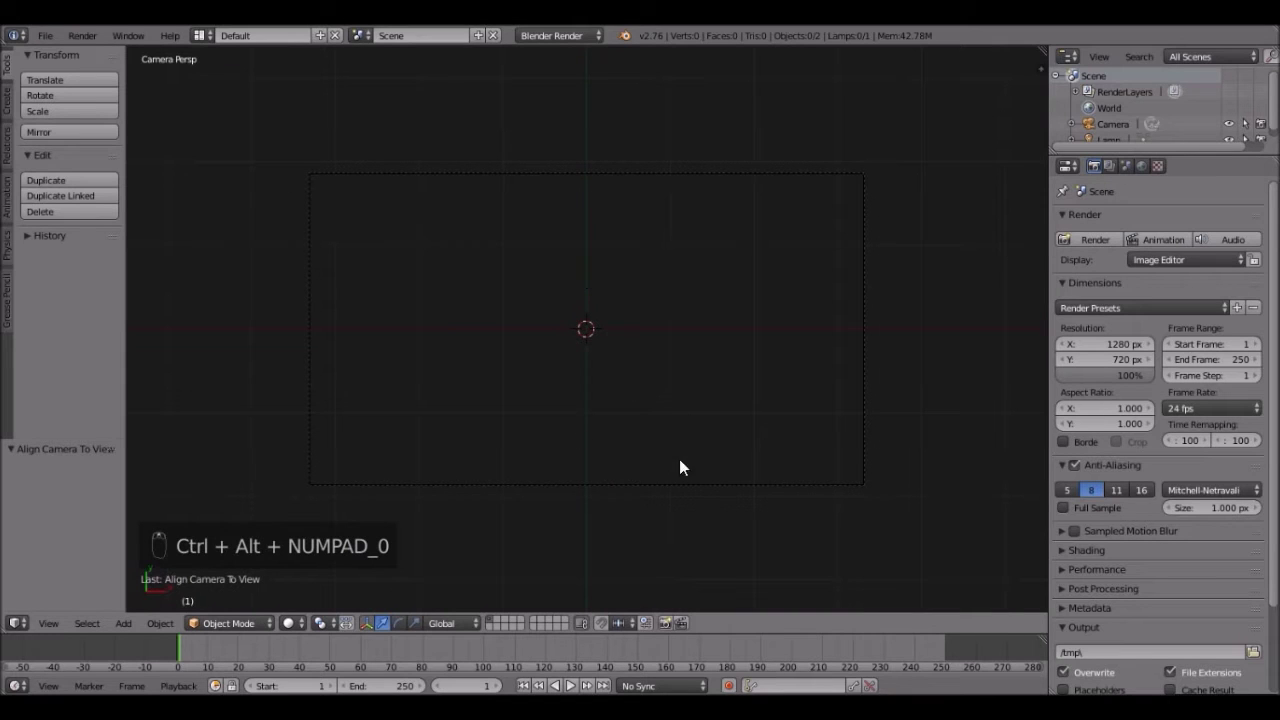
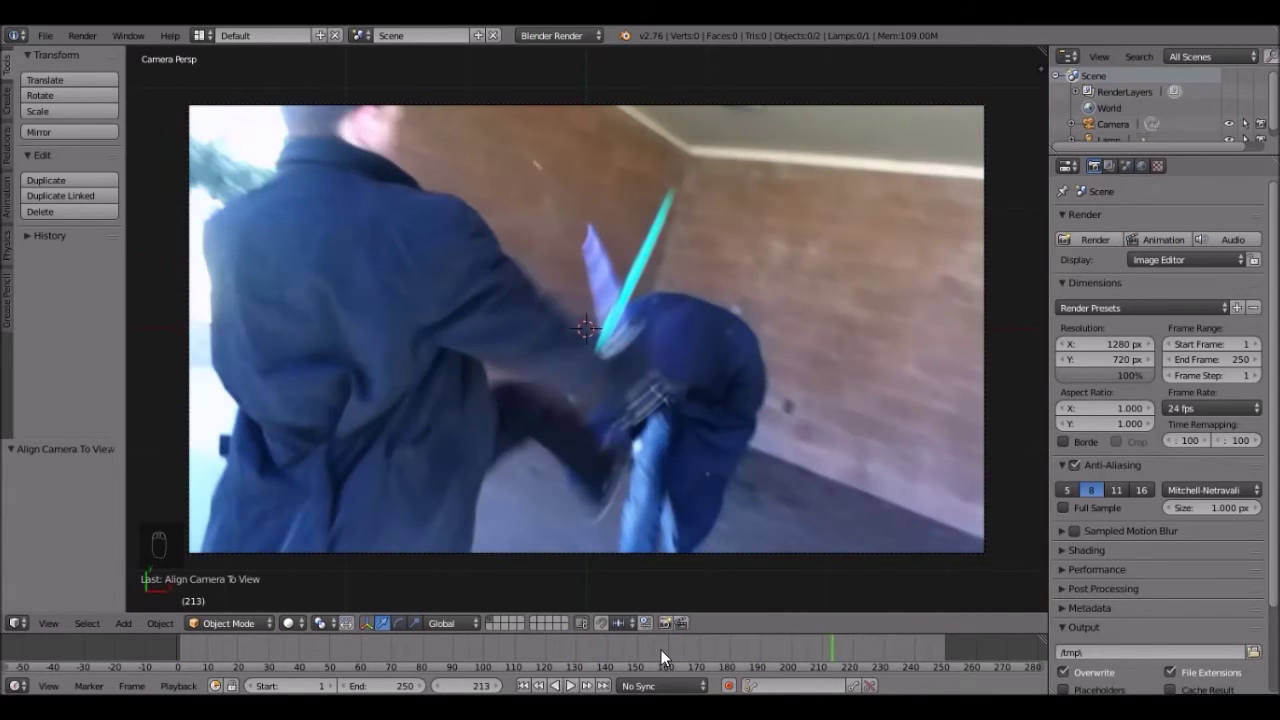
Scrub through the footage and zoom the timeline out to reach later frames
{"action": "left_click_drag", "start_coordinate": [569, 684], "coordinate": [463, 587]}
{"action": "left_click_drag", "start_coordinate": [463, 587], "coordinate": [493, 633]}
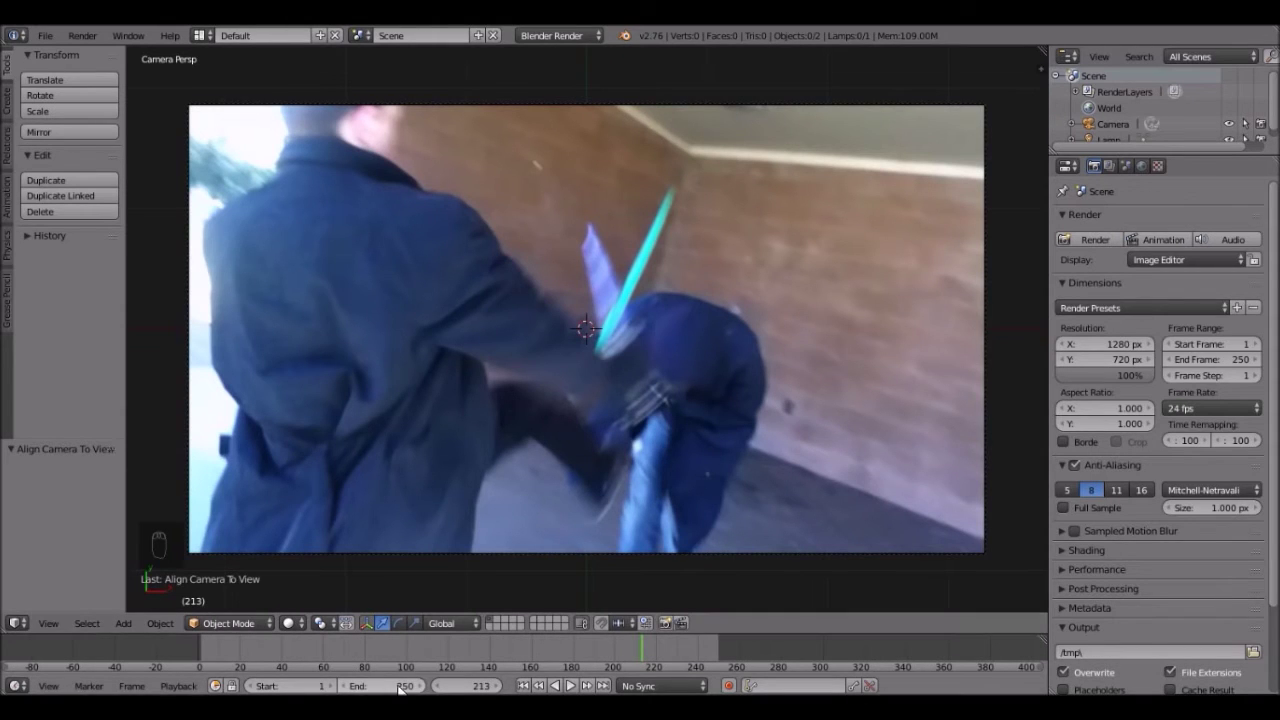
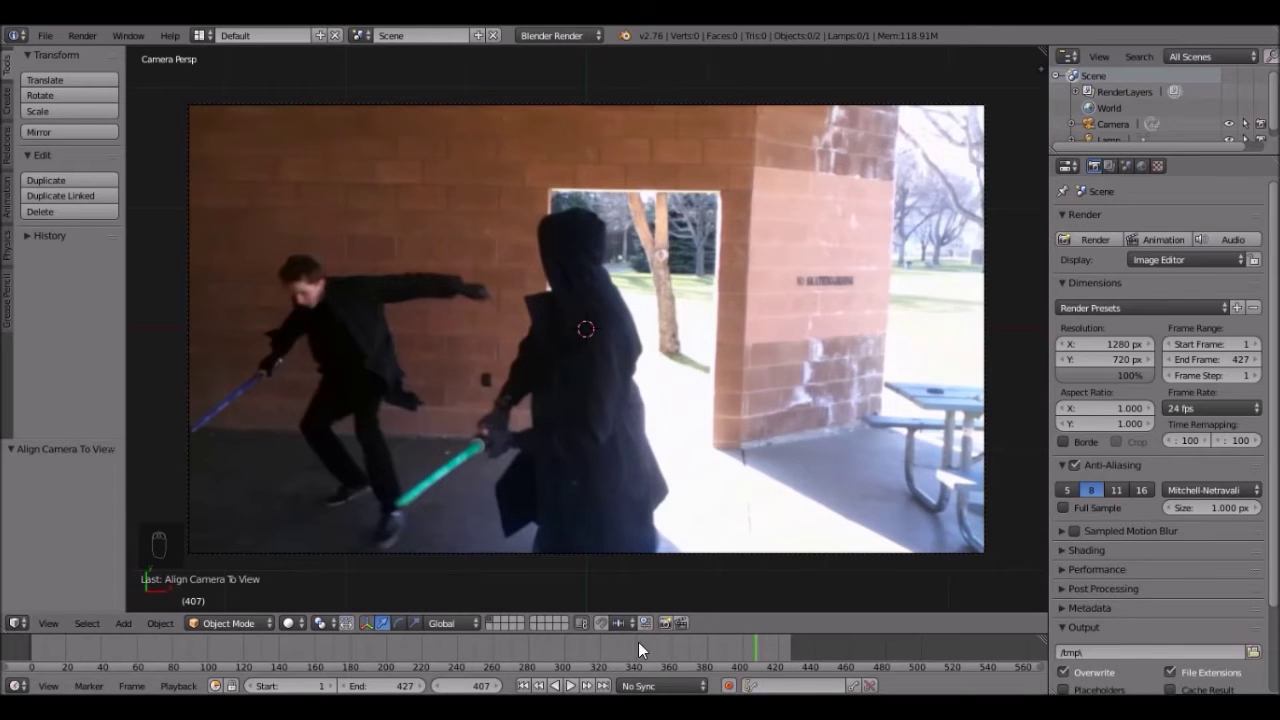
At frame 337 with crossed blades, add a plane over the footage and enter vertex editing
{"action": "left_click", "coordinate": [640, 650]}
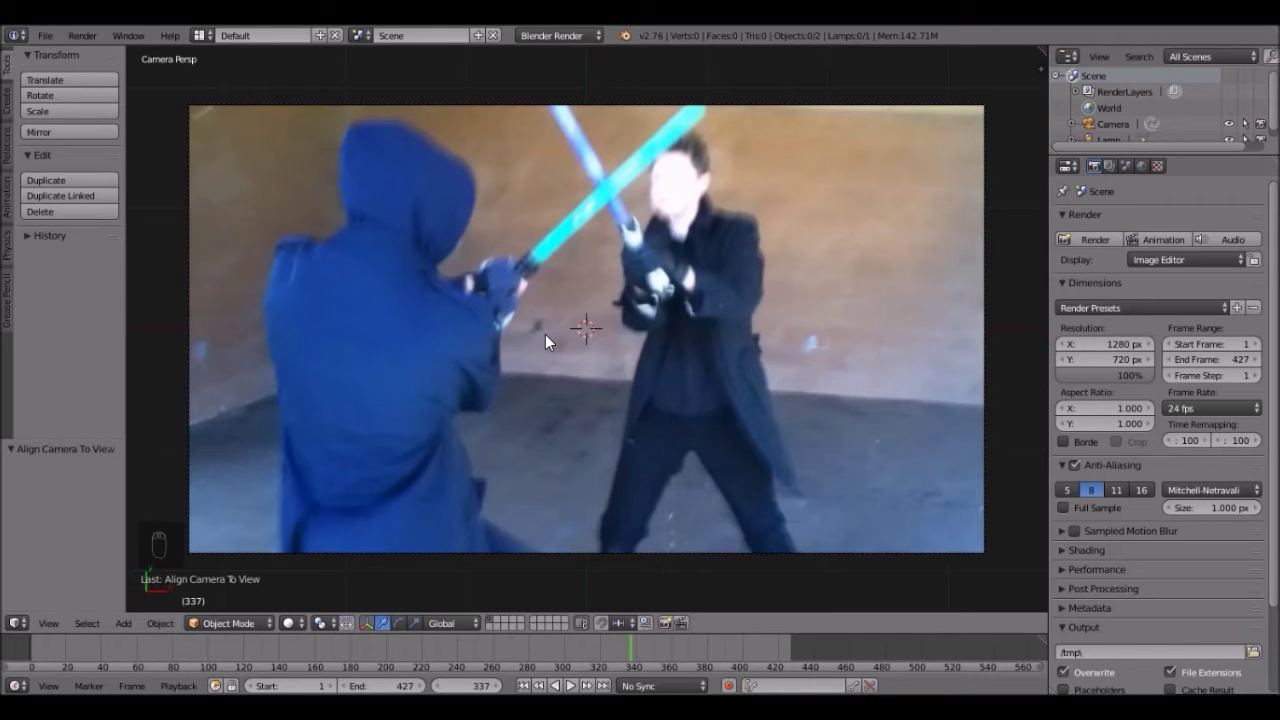
{"action": "left_click", "coordinate": [595, 290]}
{"action": "middle_click", "coordinate": [593, 303]}
{"action": "middle_click", "coordinate": [597, 310]}
{"action": "key", "text": "shift+a"}
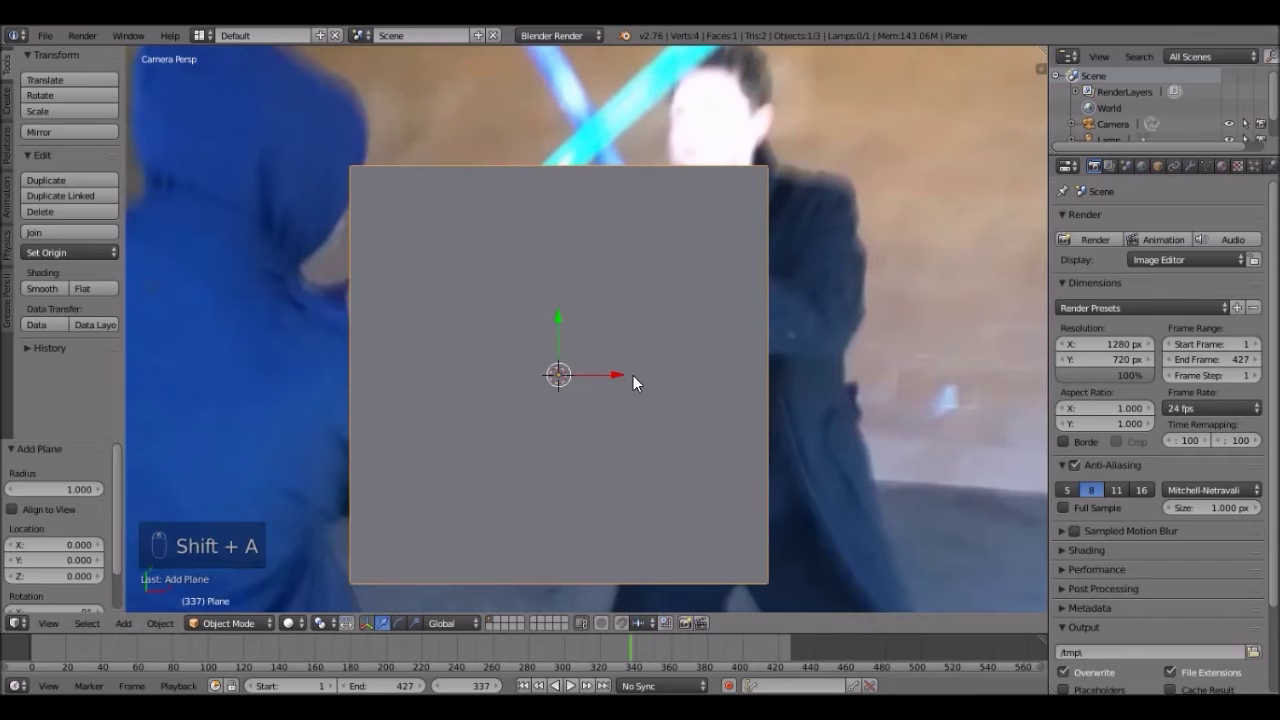
{"action": "key", "text": "g"}
{"action": "key", "text": "z"}
{"action": "key", "text": "Tab"}
Move the plane's corners onto the blade tip and hilt edges, forming a thin strip
{"action": "key", "text": "g"}
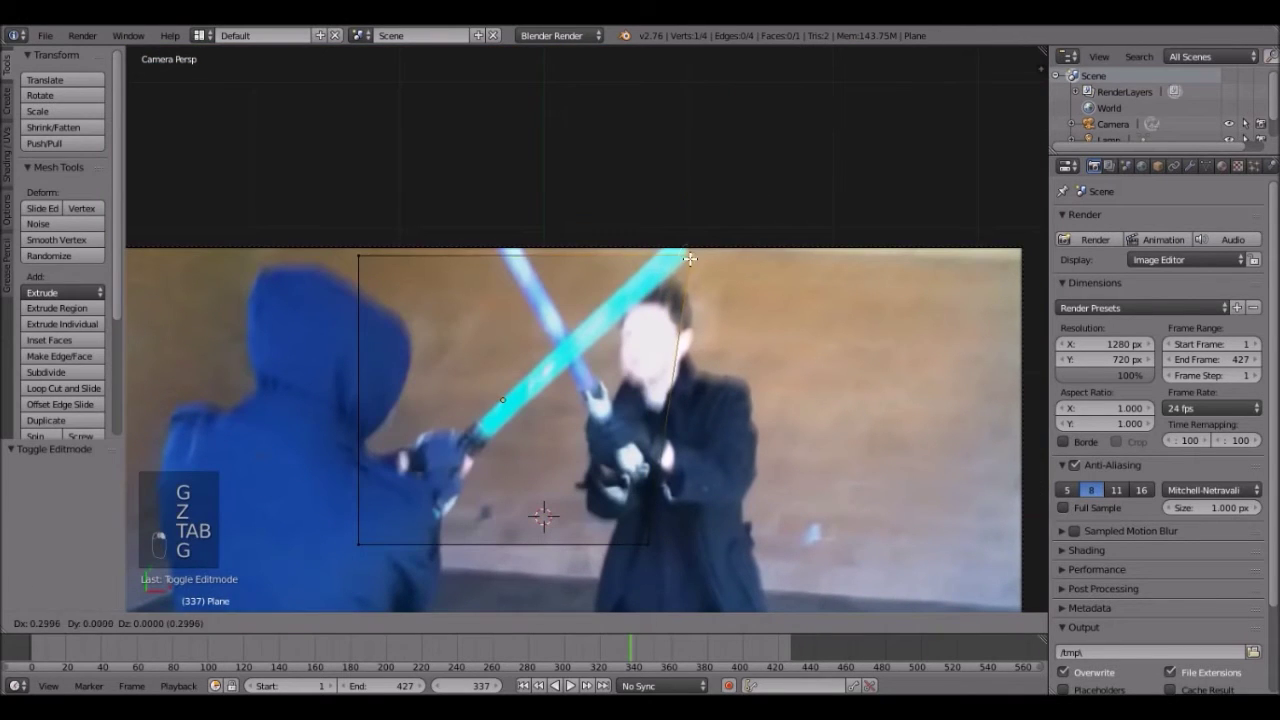
{"action": "key", "text": "g"}
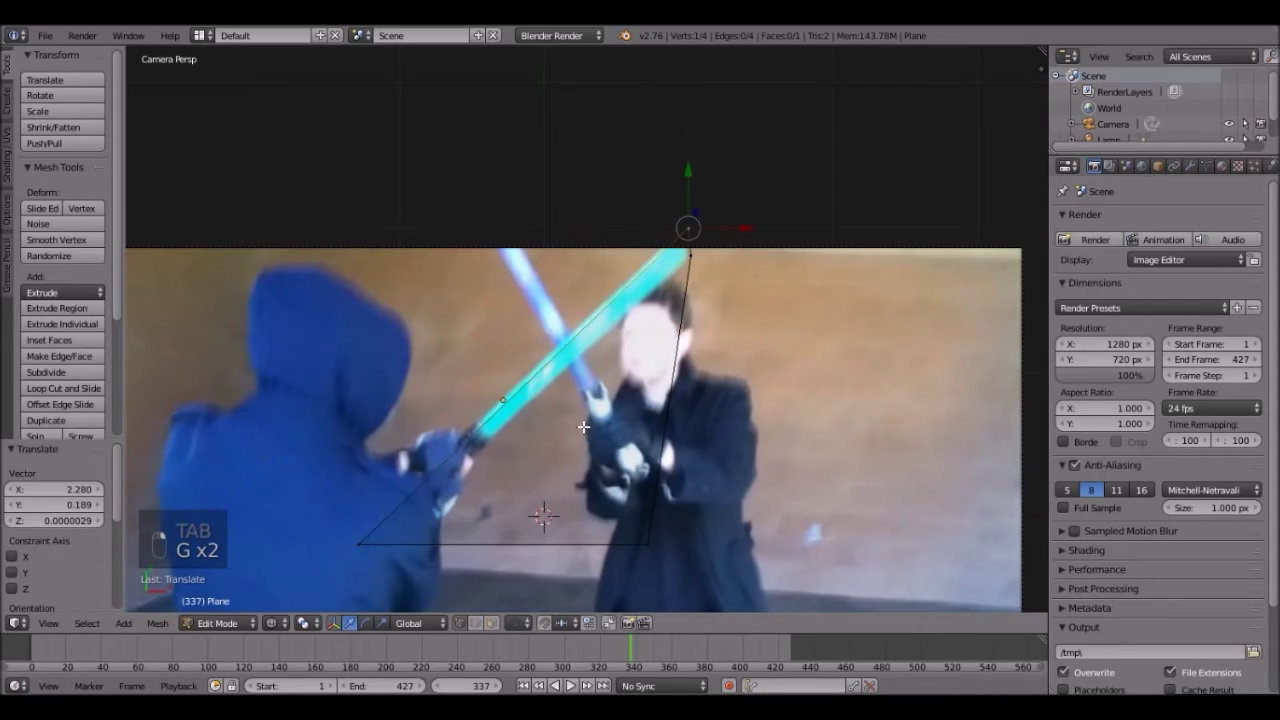
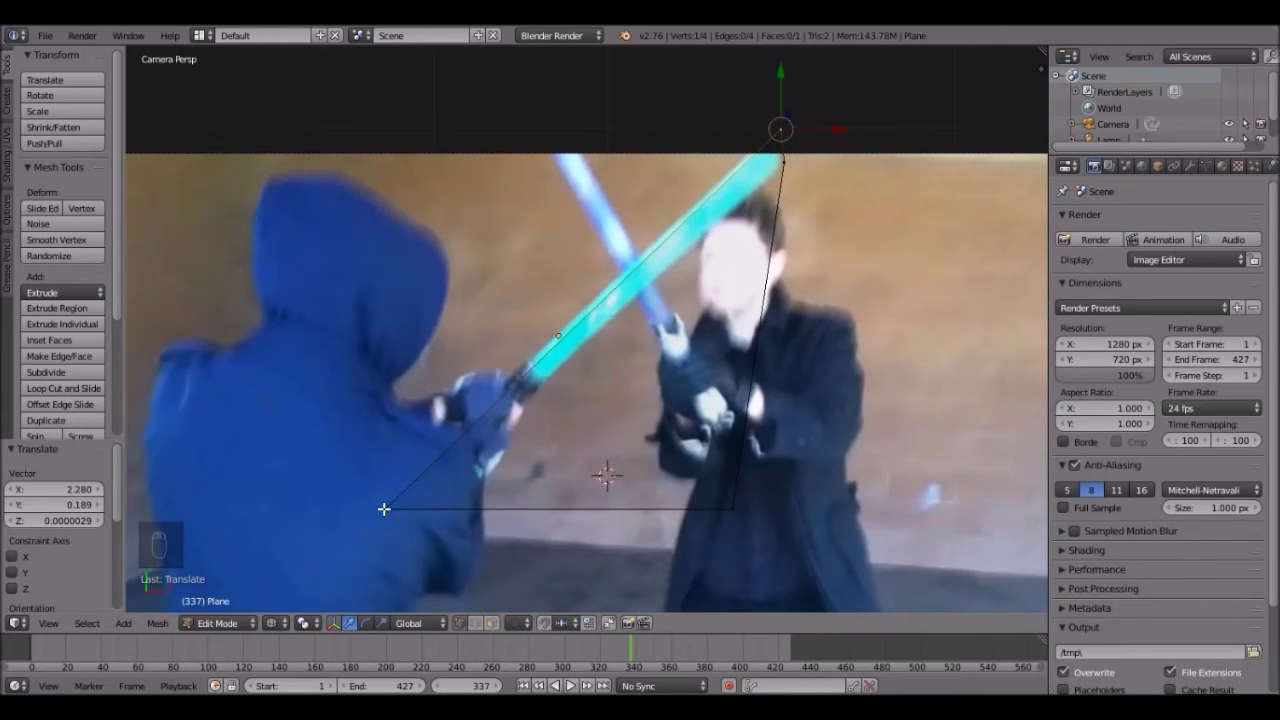
{"action": "key", "text": "g"}
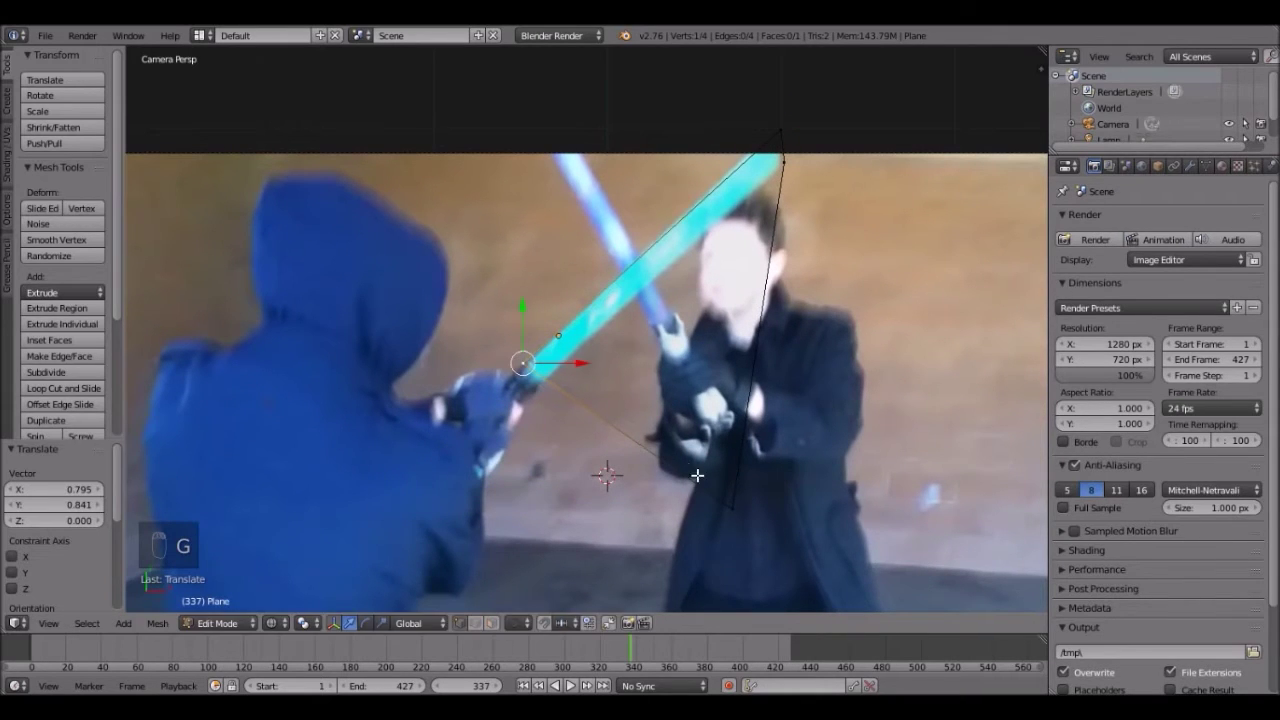
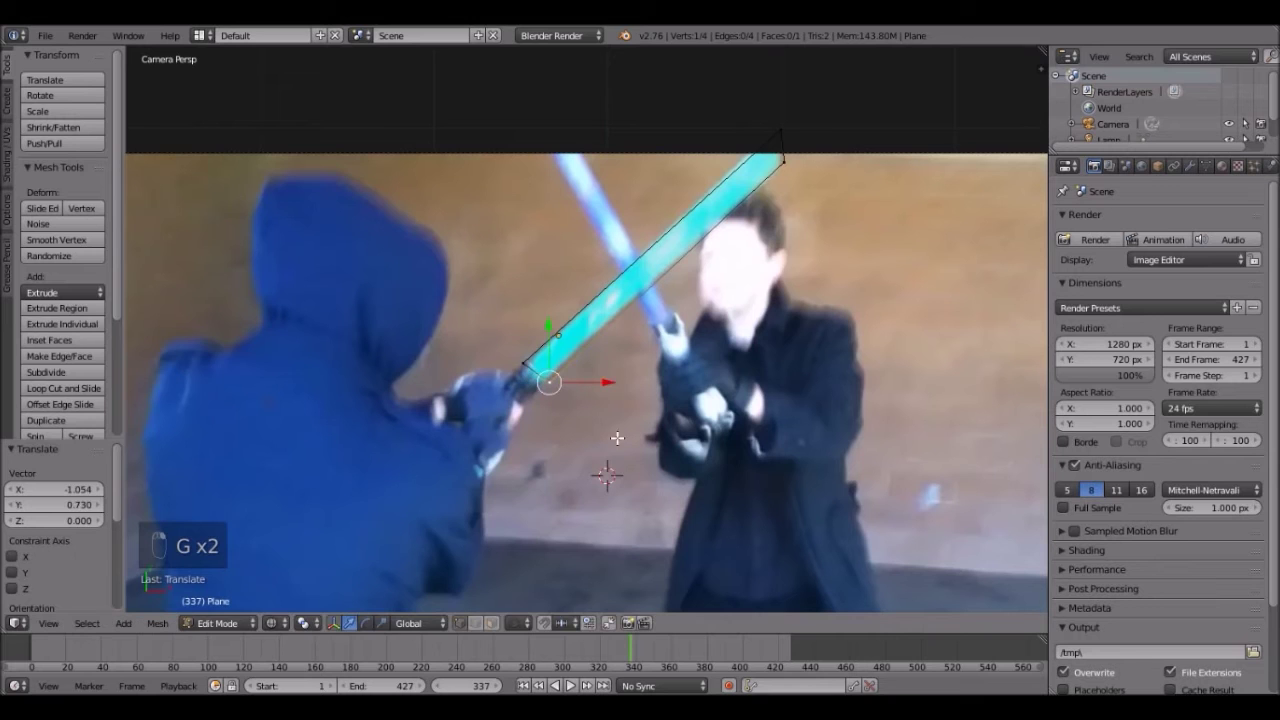
{"action": "key", "text": "Tab"}
{"action": "left_click_drag", "start_coordinate": [607, 410], "coordinate": [595, 341]}
{"action": "key", "text": "Tab"}
Hook the hilt-end corner to a new empty and keyframe the empty following the blade
{"action": "key", "text": "g"}
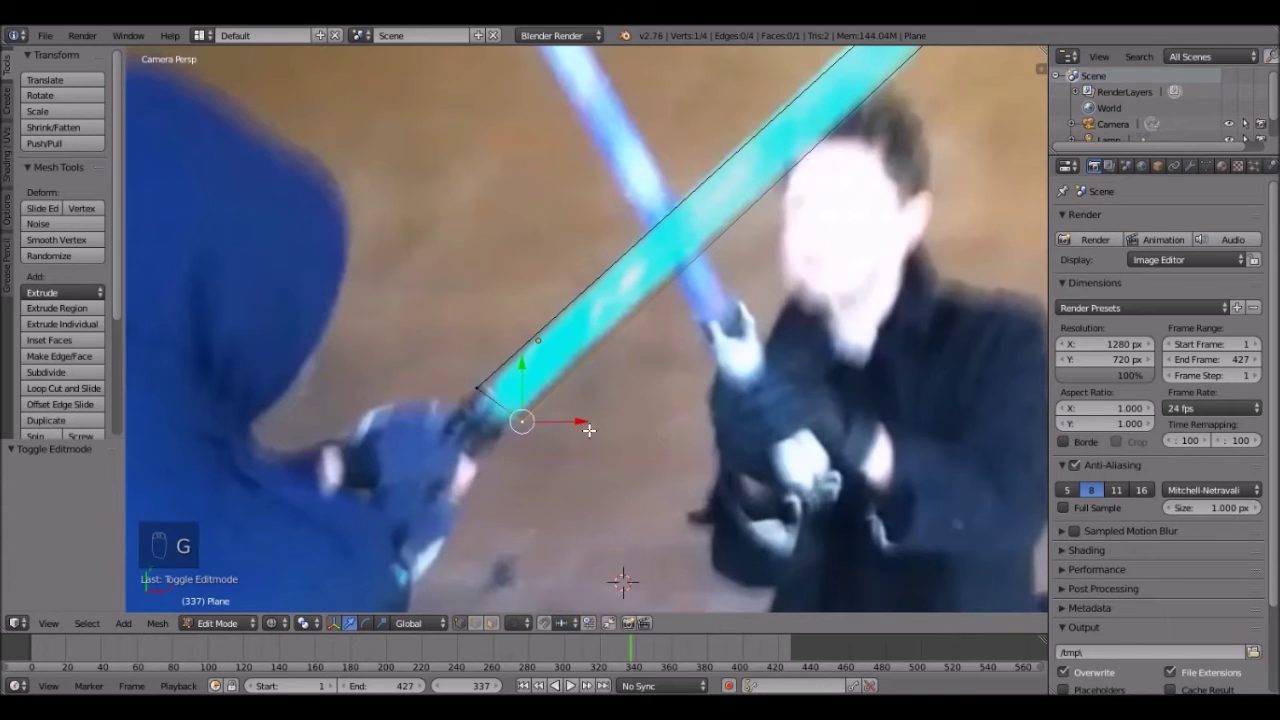
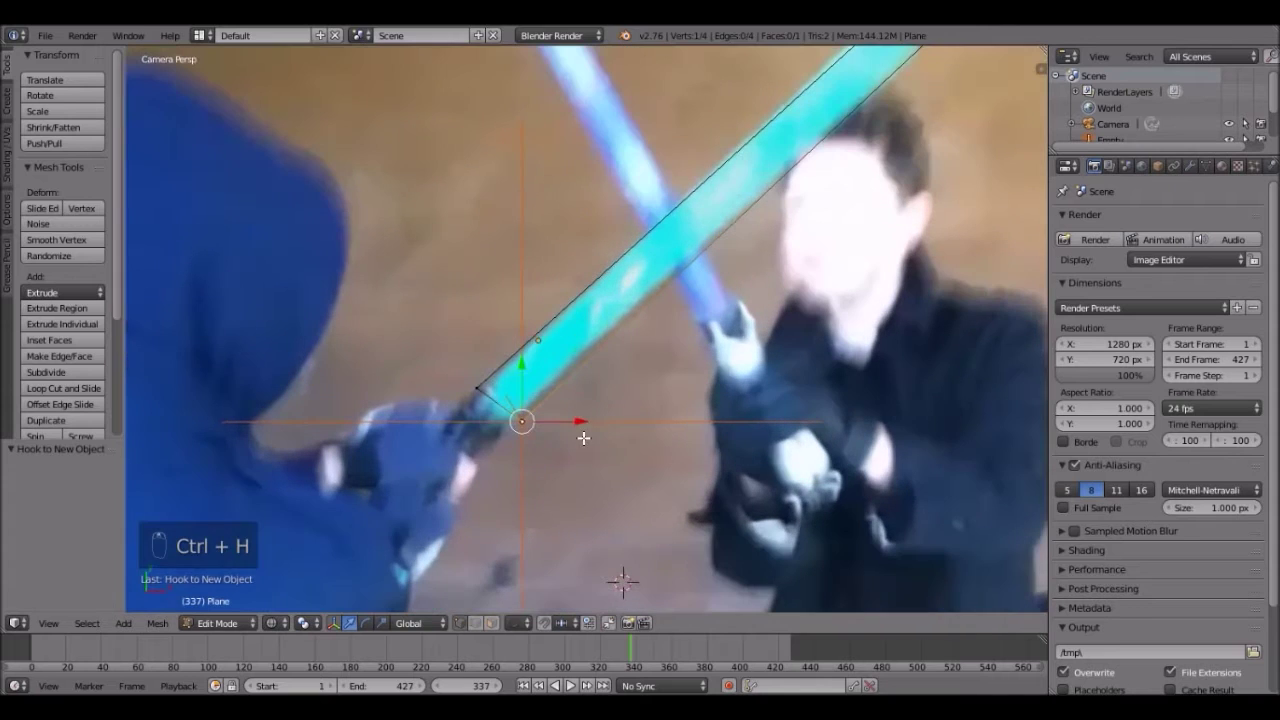
{"action": "key", "text": "Tab"}
{"action": "key", "text": "g"}
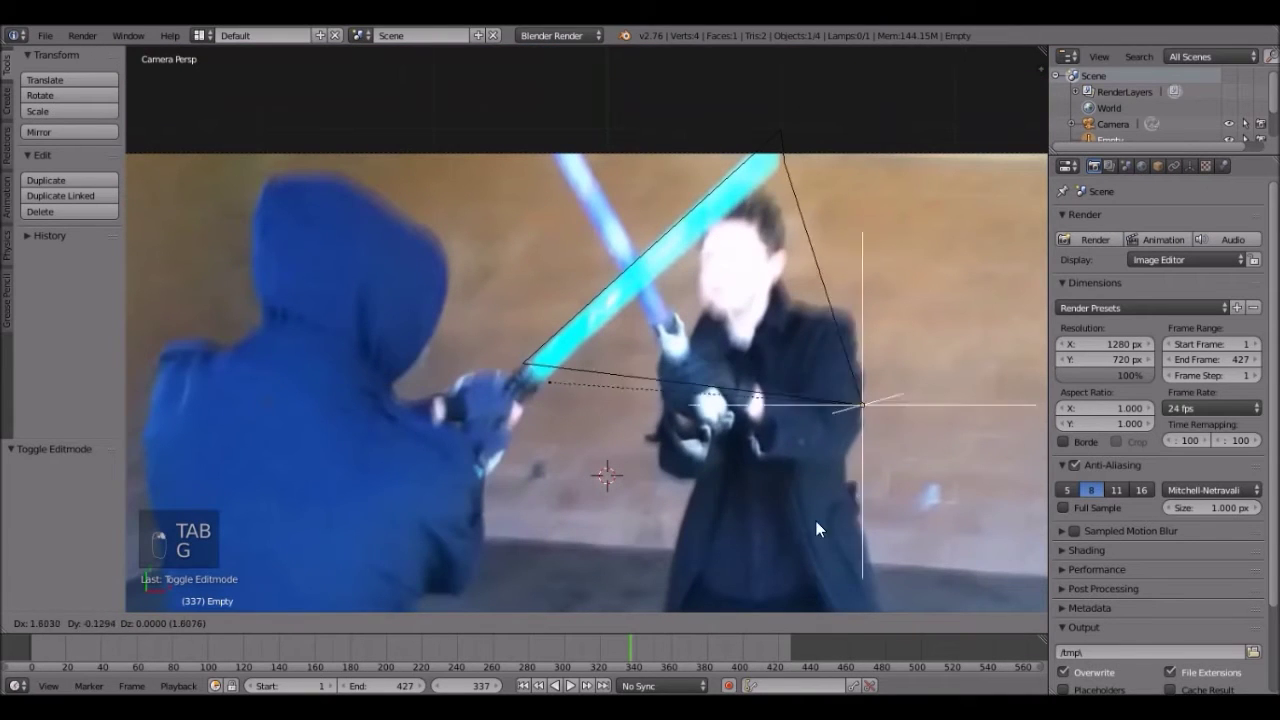
{"action": "key", "text": "z"}
{"action": "key", "text": "g"}
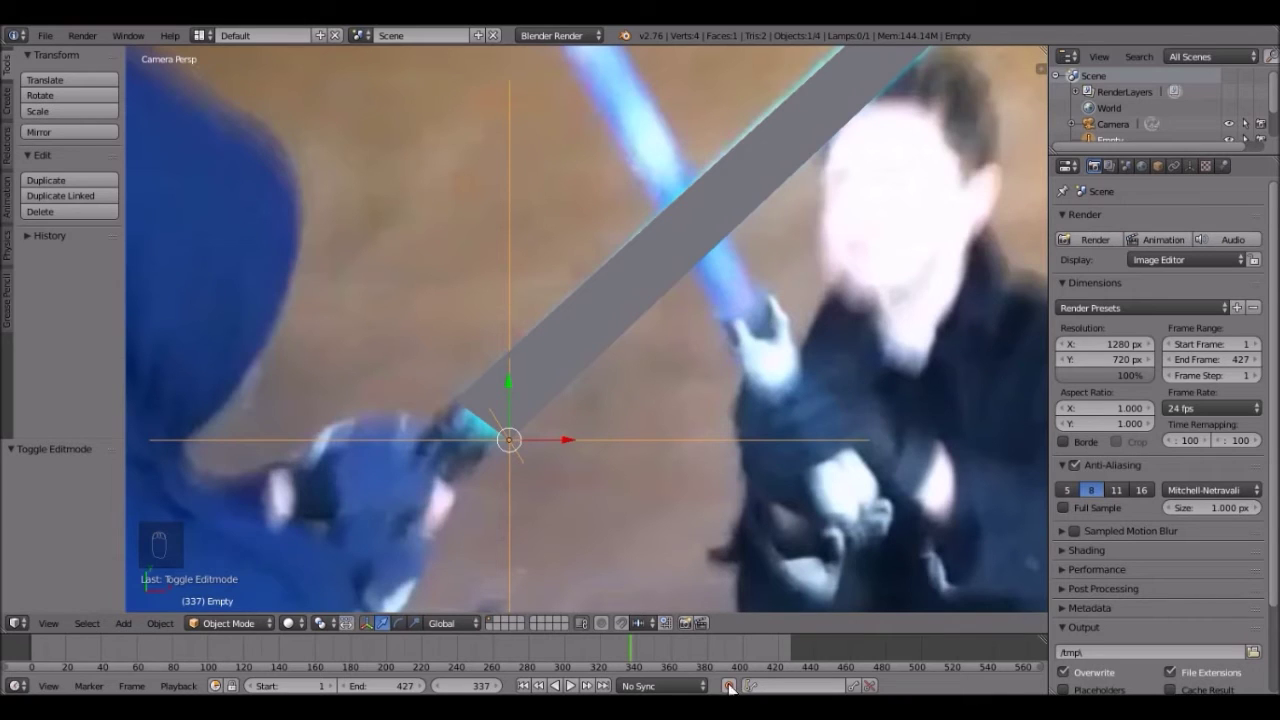
{"action": "key", "text": "g"}
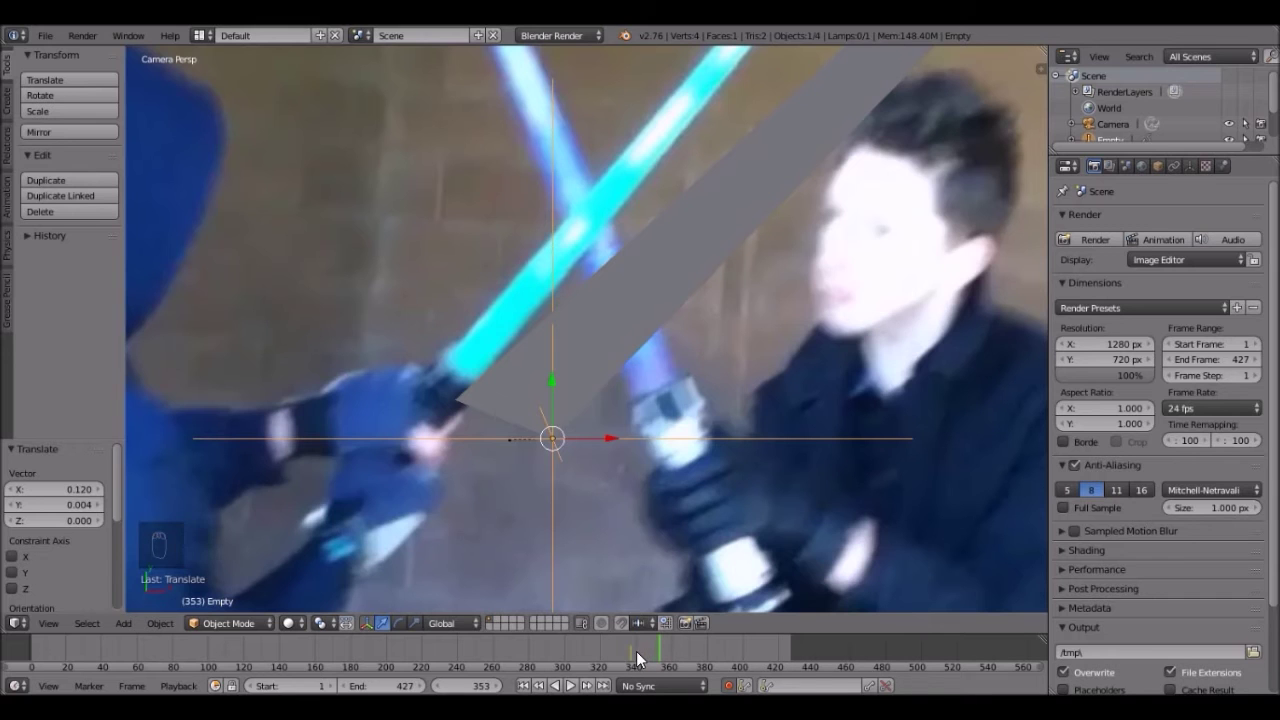
{"action": "key", "text": "z"}
{"action": "key", "text": "g"}
Back at the earlier frame, hook the remaining tip and hilt corners to their own empties
{"action": "left_click_drag", "start_coordinate": [486, 457], "coordinate": [411, 418]}
{"action": "right_click", "coordinate": [411, 418]}
{"action": "key", "text": "Tab"}
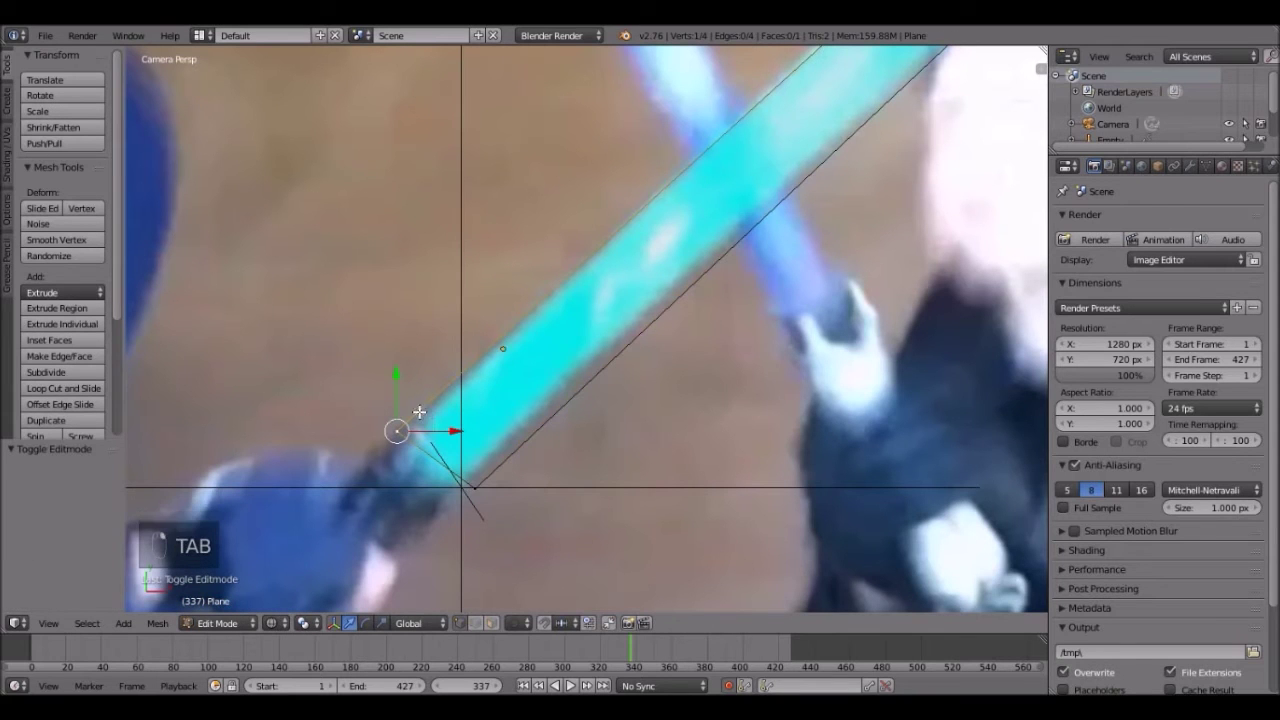
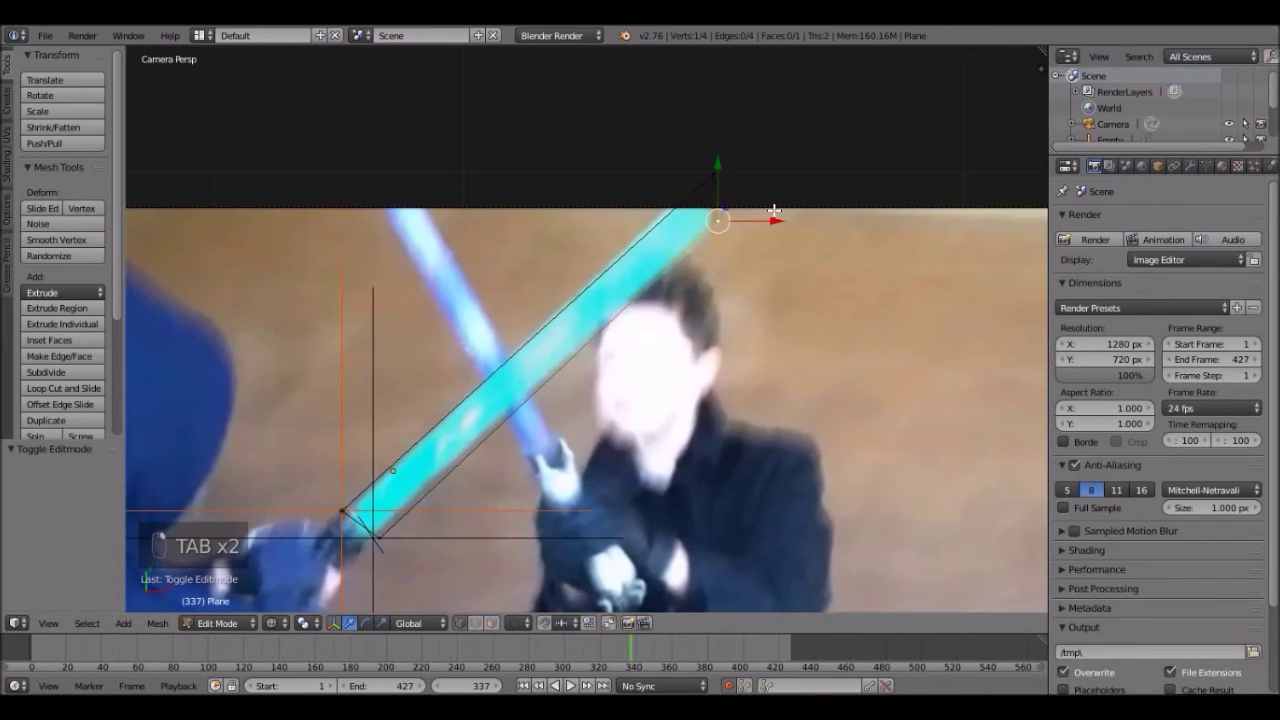
{"action": "key", "text": "ctrl+h"}
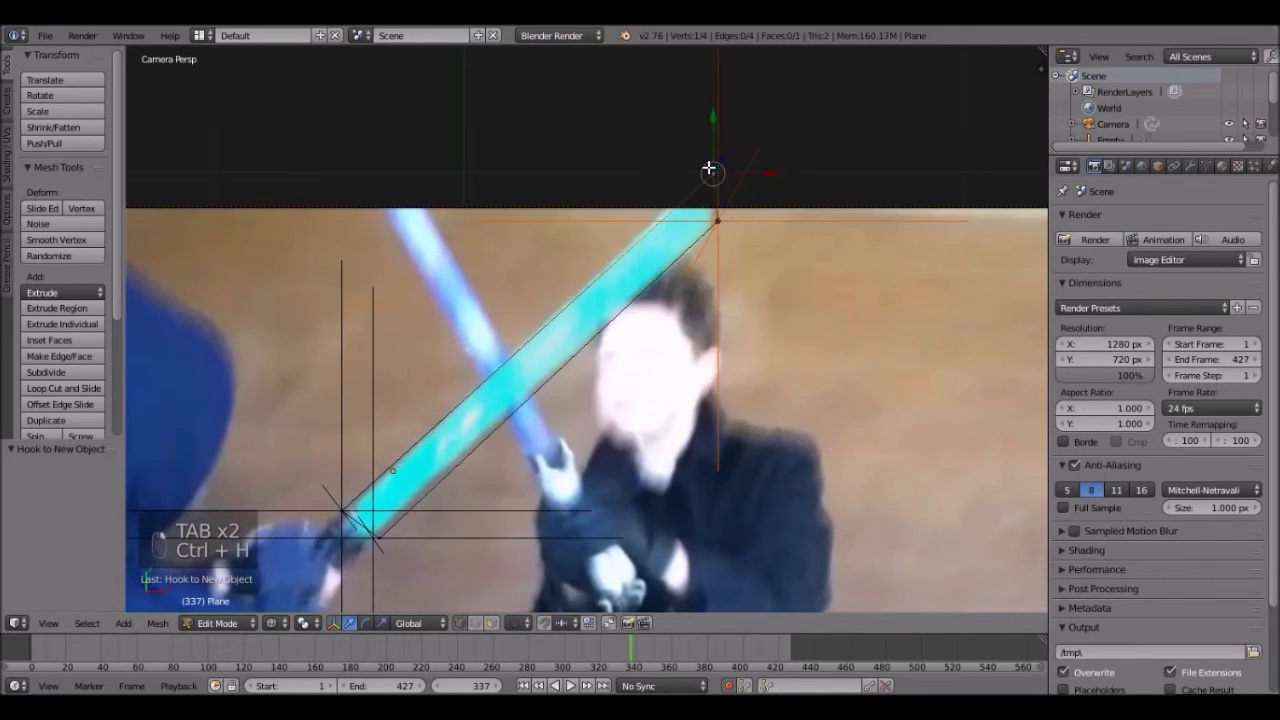
{"action": "key", "text": "ctrl+h"}
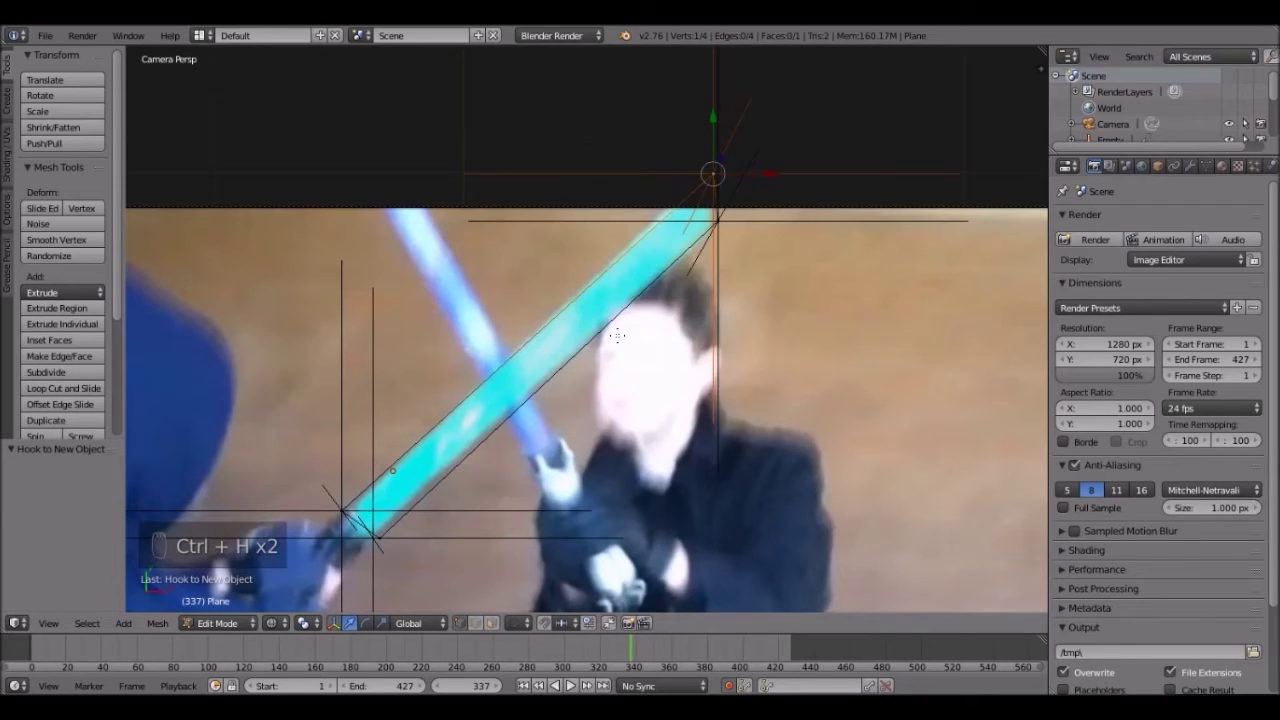
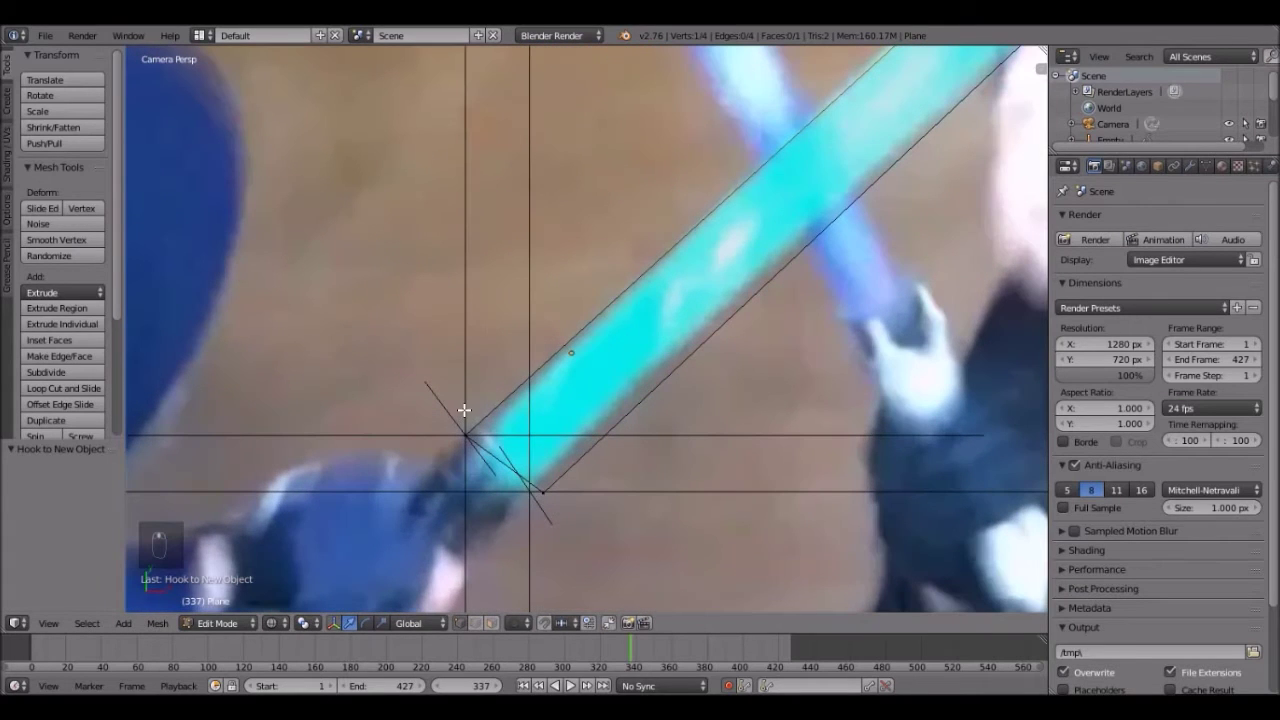
{"action": "key", "text": "Tab"}
{"action": "left_click_drag", "start_coordinate": [474, 412], "coordinate": [668, 341]}
{"action": "middle_click", "coordinate": [668, 341]}
{"action": "left_click_drag", "start_coordinate": [671, 342], "coordinate": [557, 342]}
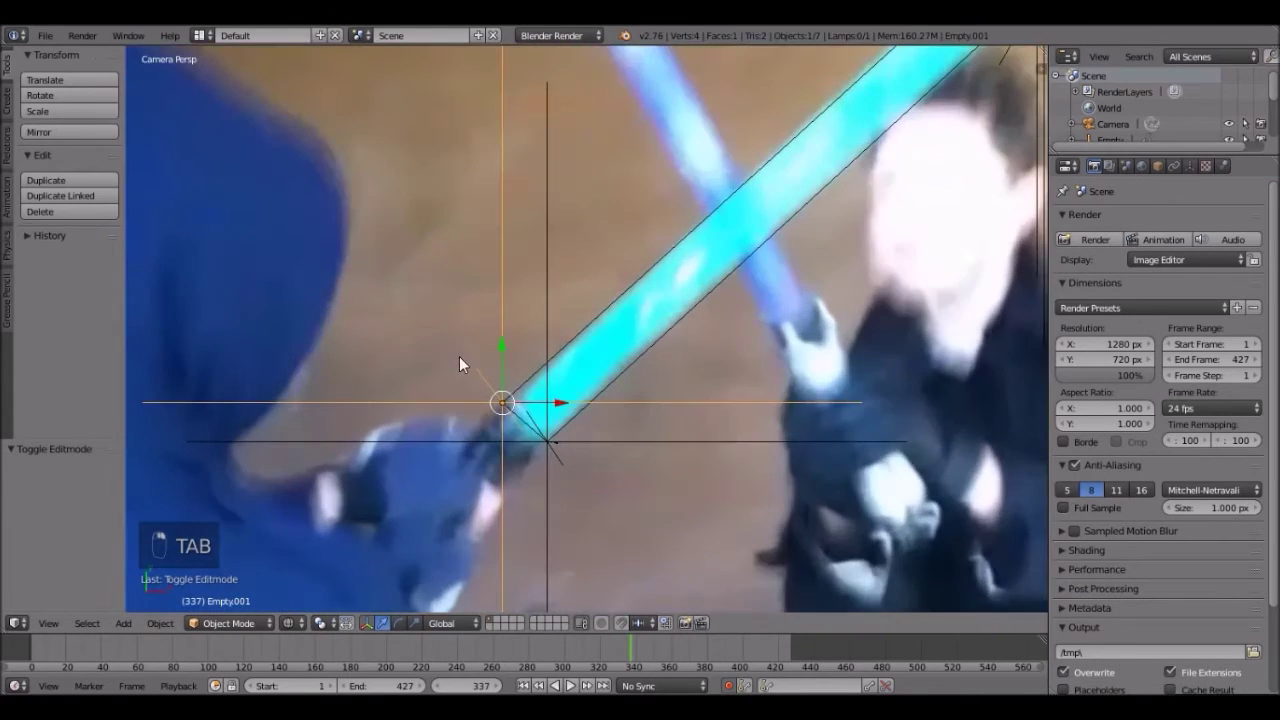
Move the first empty onto its blade corner at frame 337 with auto keying recording it
{"action": "key", "text": "g"}
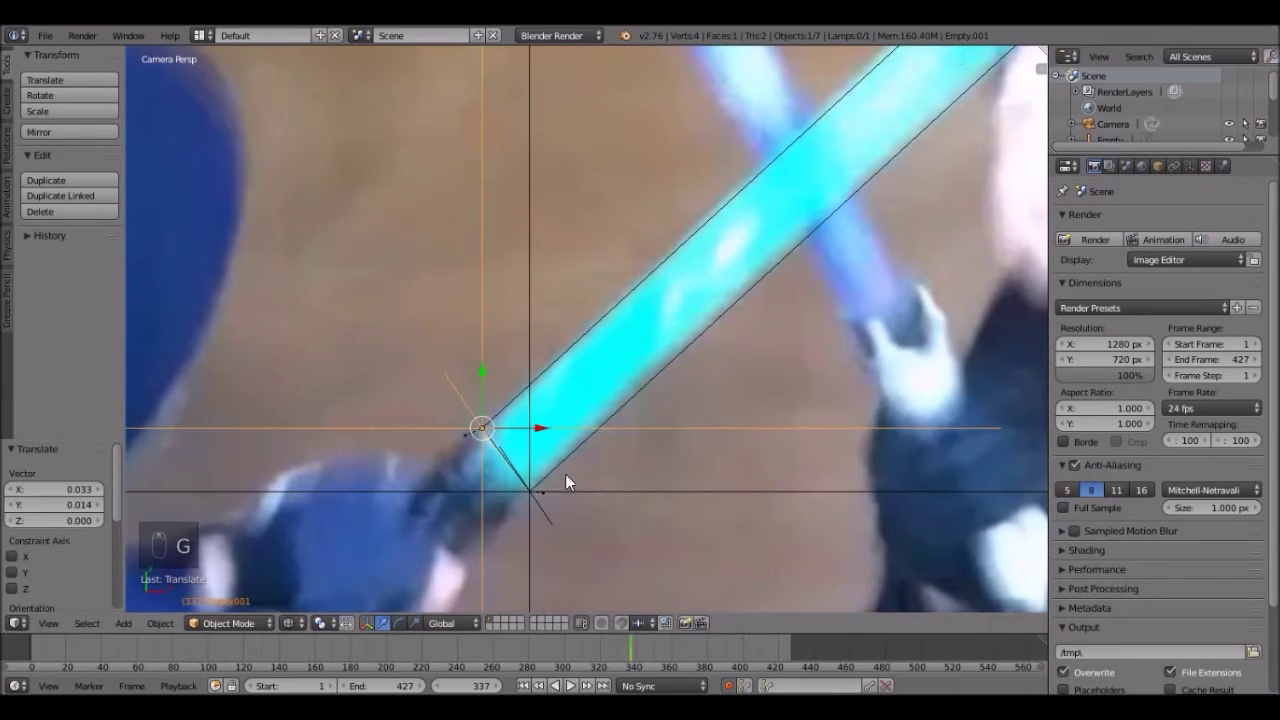
{"action": "key", "text": "g"}
{"action": "middle_click", "coordinate": [751, 354]}
{"action": "left_click_drag", "start_coordinate": [767, 345], "coordinate": [670, 412]}
{"action": "left_click_drag", "start_coordinate": [670, 412], "coordinate": [598, 468]}
{"action": "middle_click", "coordinate": [786, 116]}
Place the empty over the blade's end and select the other tip empty
{"action": "key", "text": "g"}
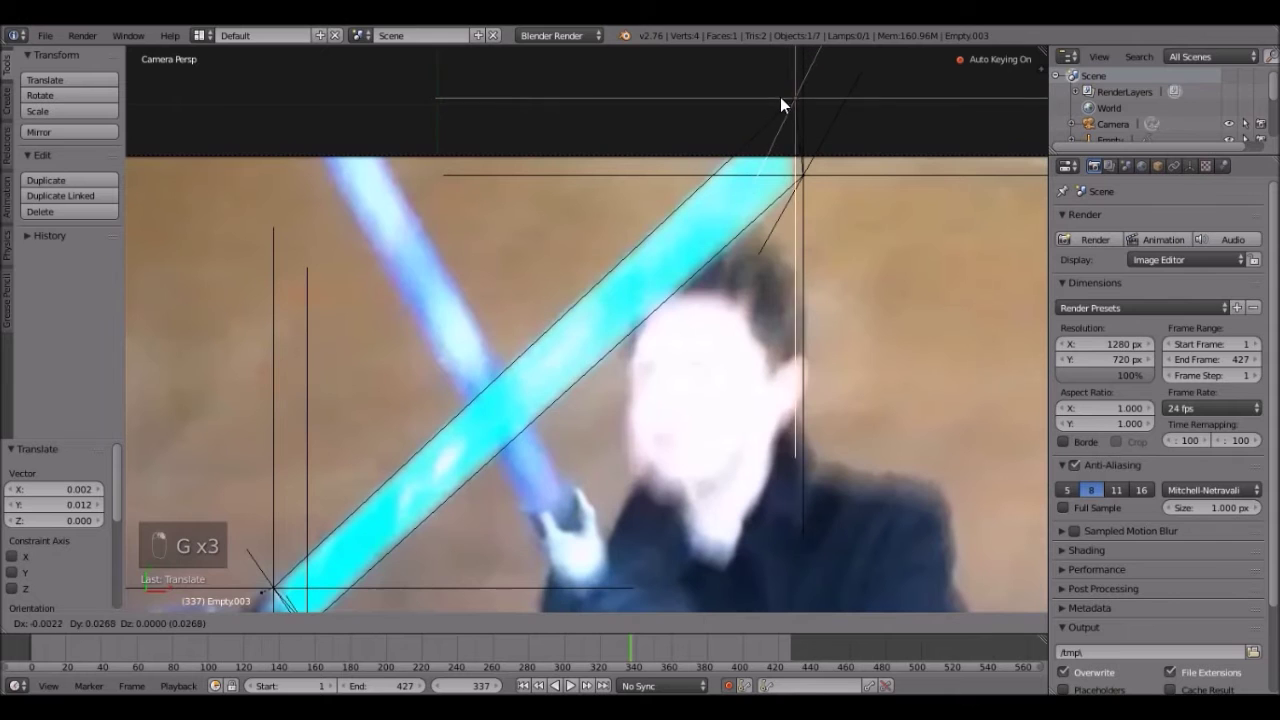
{"action": "key", "text": "g"}
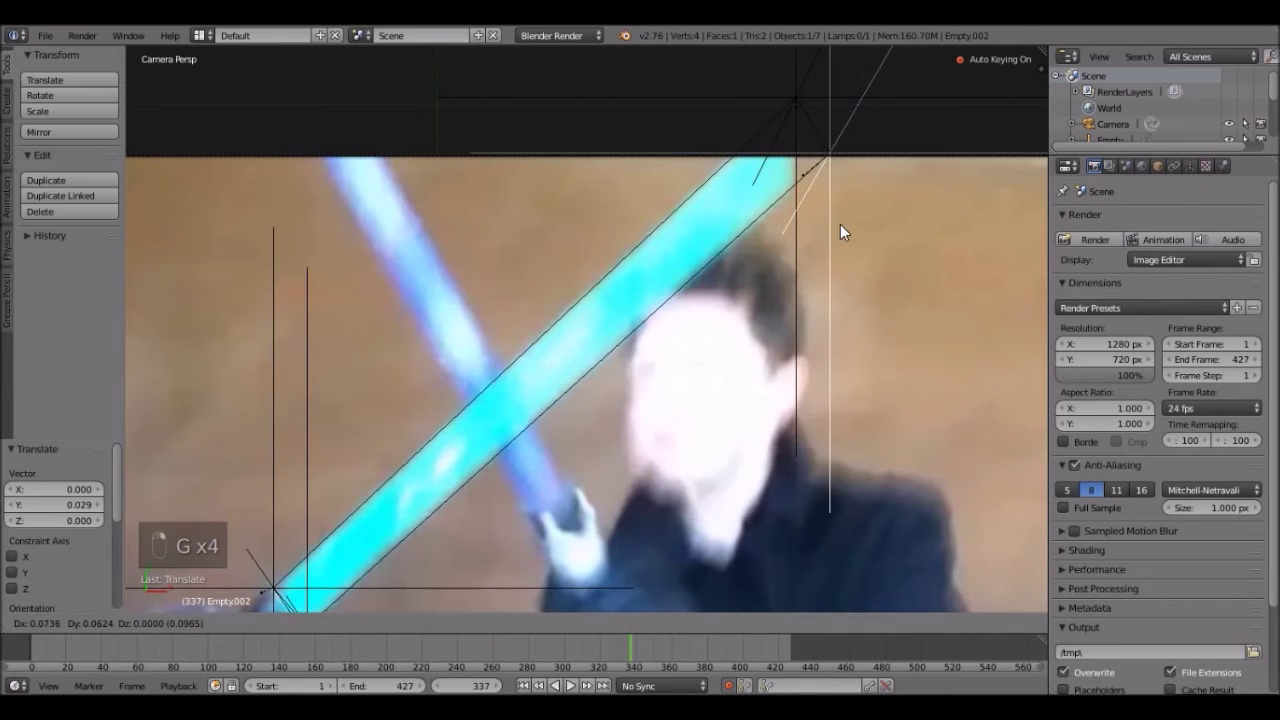
{"action": "left_click", "coordinate": [842, 233]}
{"action": "middle_click", "coordinate": [664, 404]}
{"action": "left_click", "coordinate": [651, 402]}
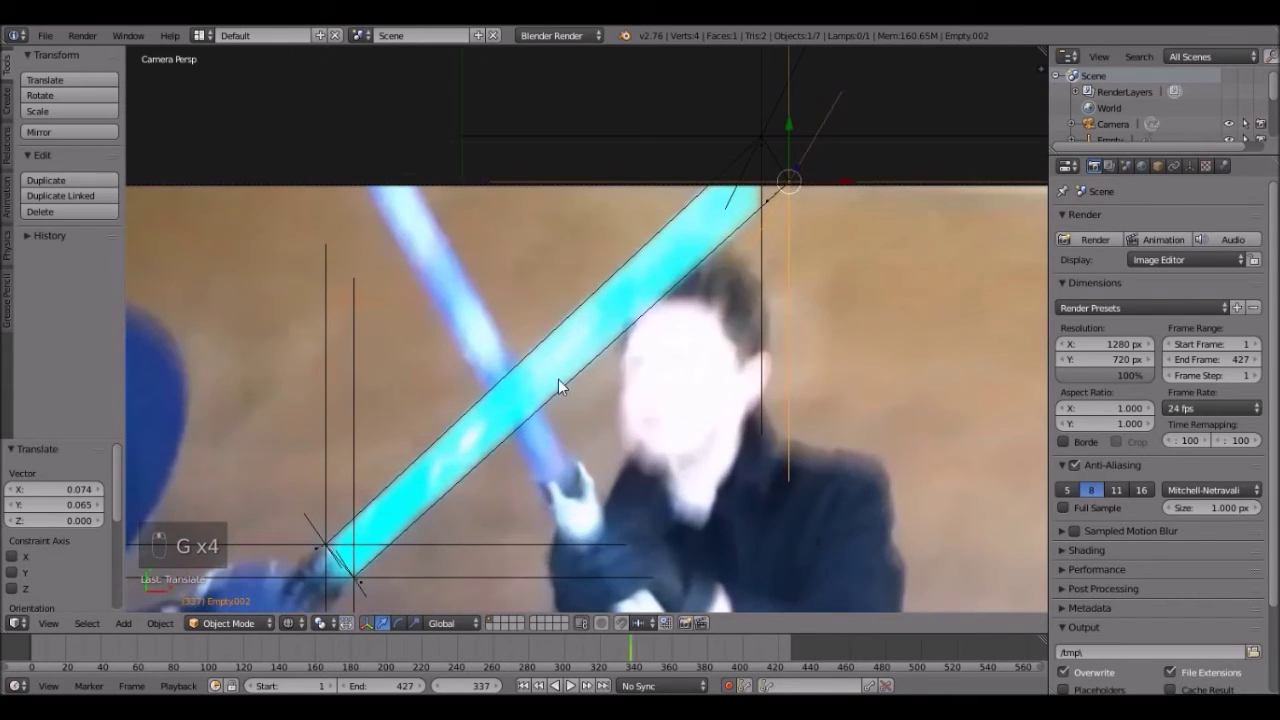
{"action": "middle_click", "coordinate": [440, 225]}
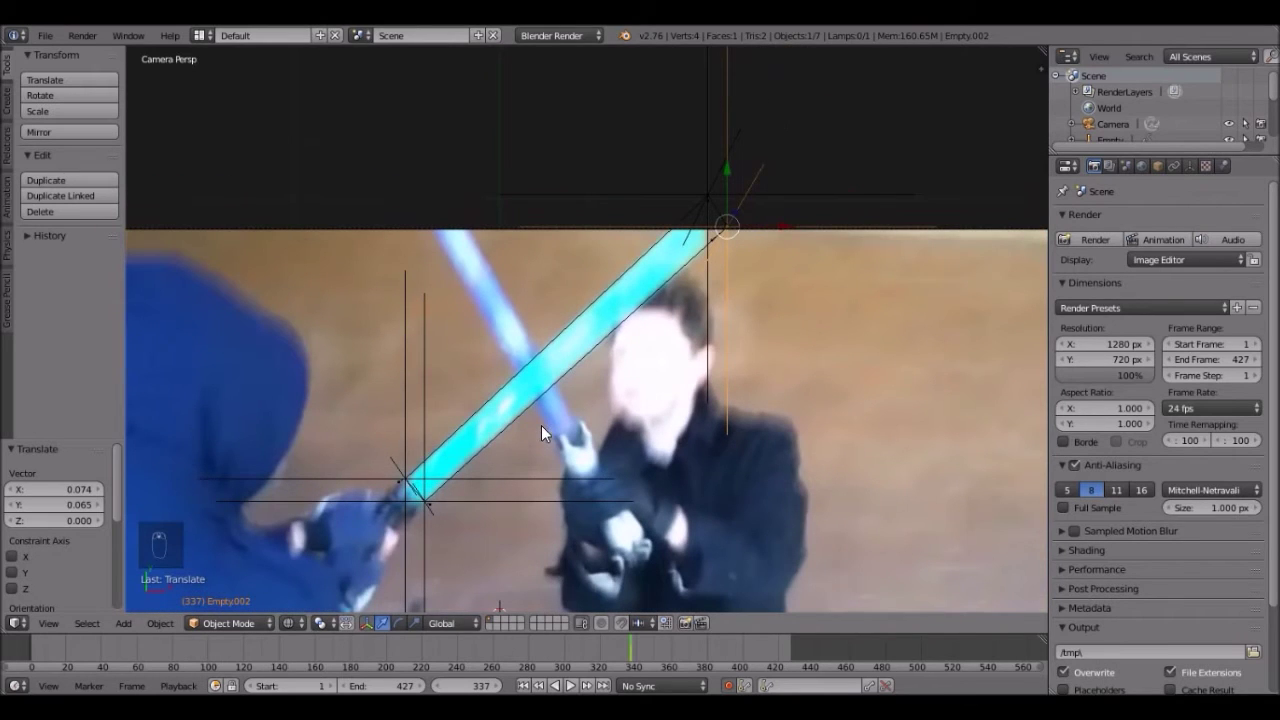
Give the blade plane a new material with Shadeless shading enabled
{"action": "left_click_drag", "start_coordinate": [587, 381], "coordinate": [1235, 178]}
{"action": "left_click_drag", "start_coordinate": [1235, 178], "coordinate": [1193, 619]}
{"action": "left_click_drag", "start_coordinate": [1193, 619], "coordinate": [1172, 565]}
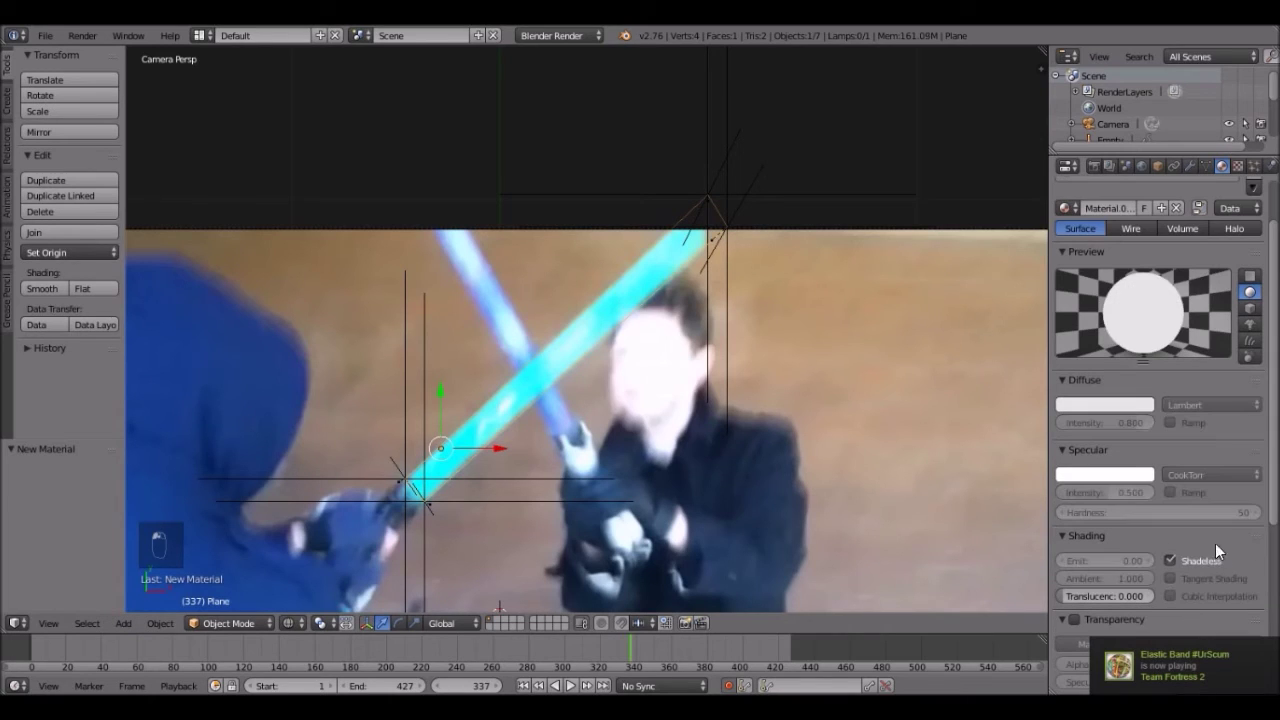
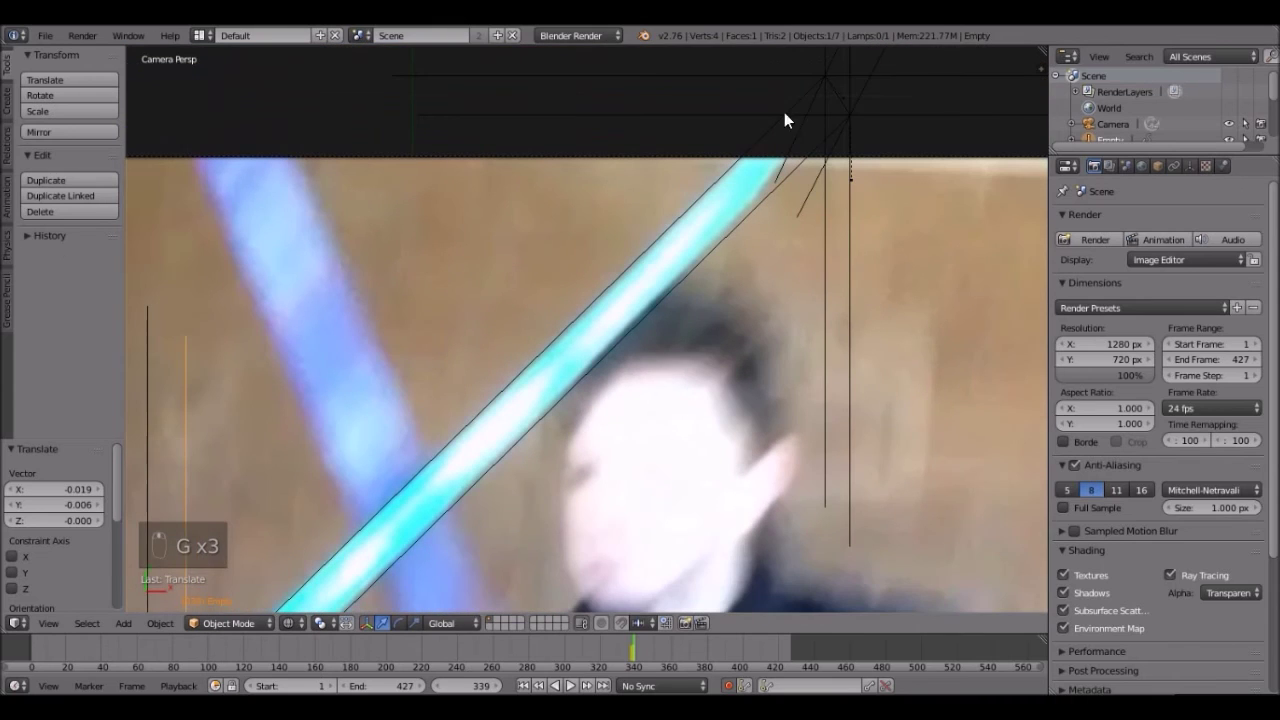
Move the upper-end empty over the blade at frame 339 and bring the lower end into view
{"action": "key", "text": "g"}
{"action": "key", "text": "g"}
{"action": "left_click_drag", "start_coordinate": [845, 240], "coordinate": [704, 388]}
{"action": "left_click_drag", "start_coordinate": [669, 420], "coordinate": [589, 320]}
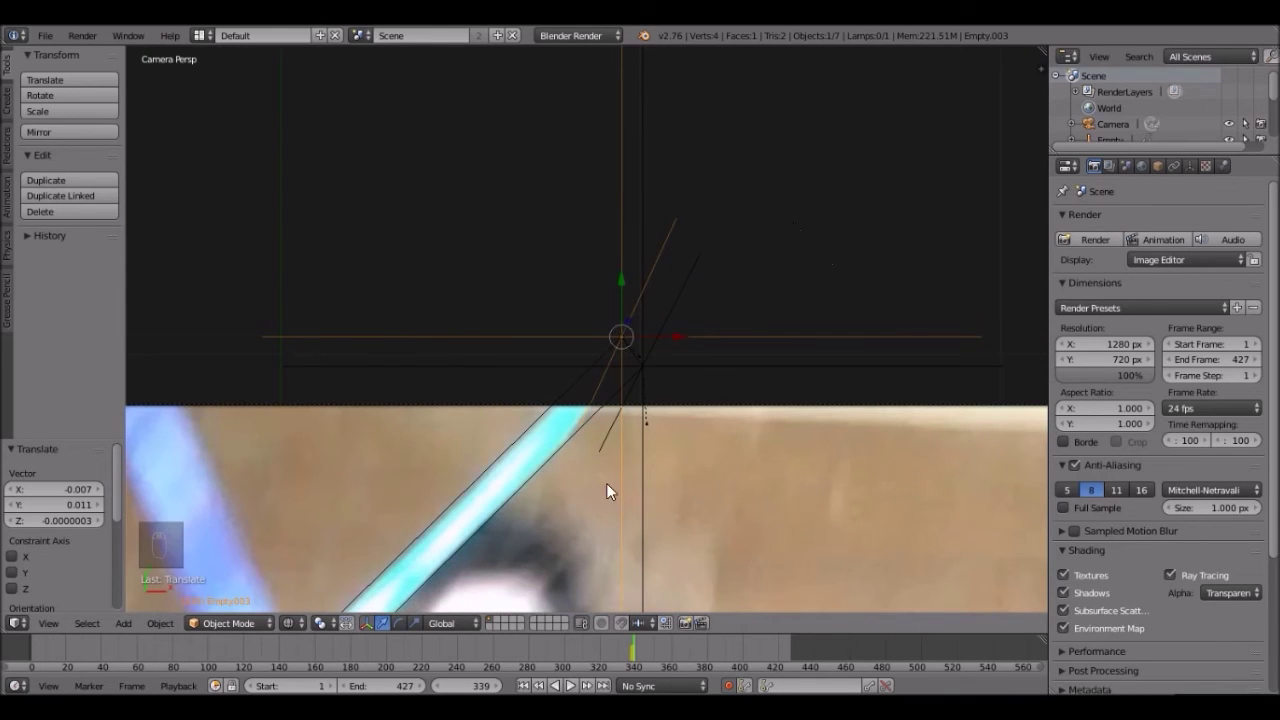
{"action": "middle_click", "coordinate": [431, 464]}
{"action": "left_click_drag", "start_coordinate": [556, 354], "coordinate": [459, 375]}
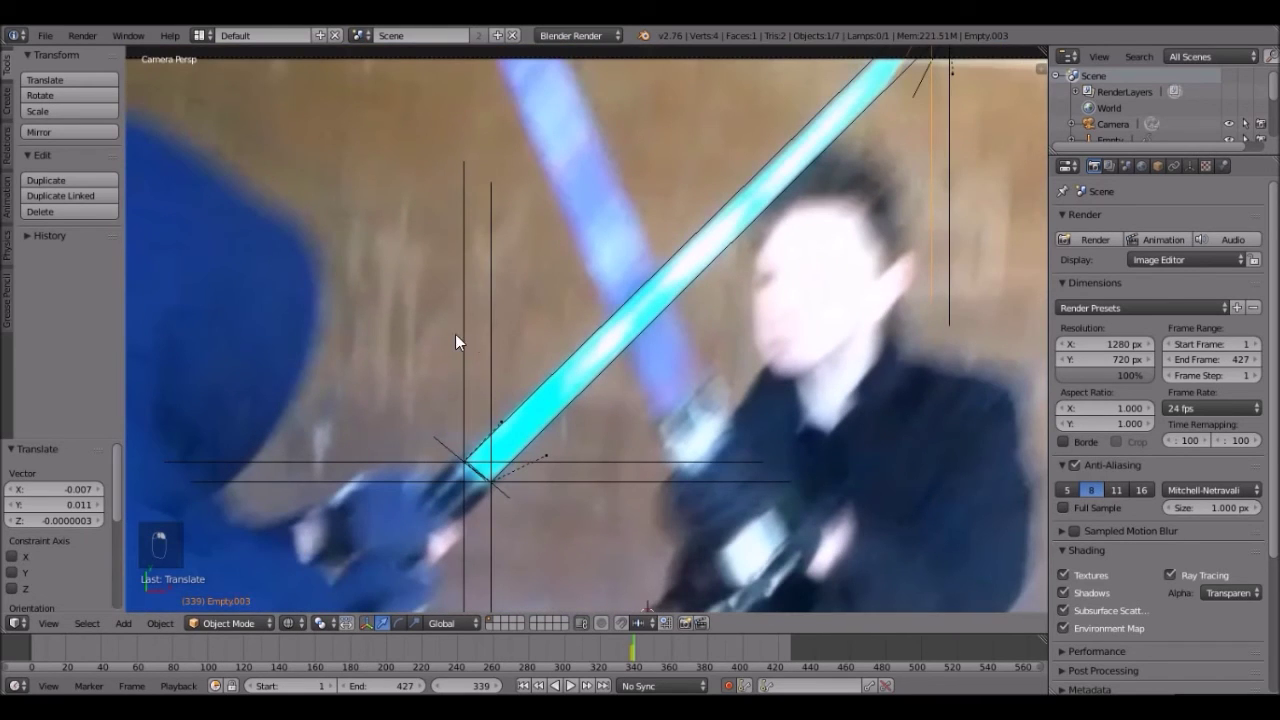
Scale down the empties at the blade's lower and upper ends
{"action": "key", "text": "s"}
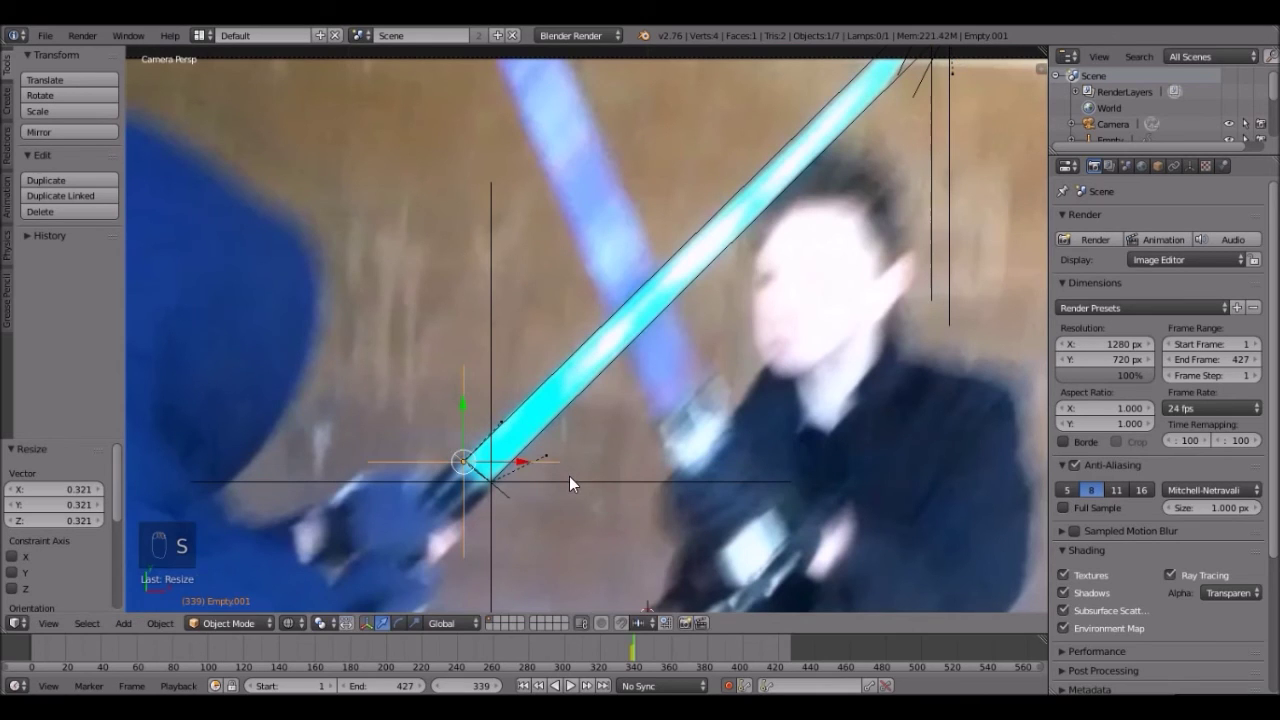
{"action": "key", "text": "s"}
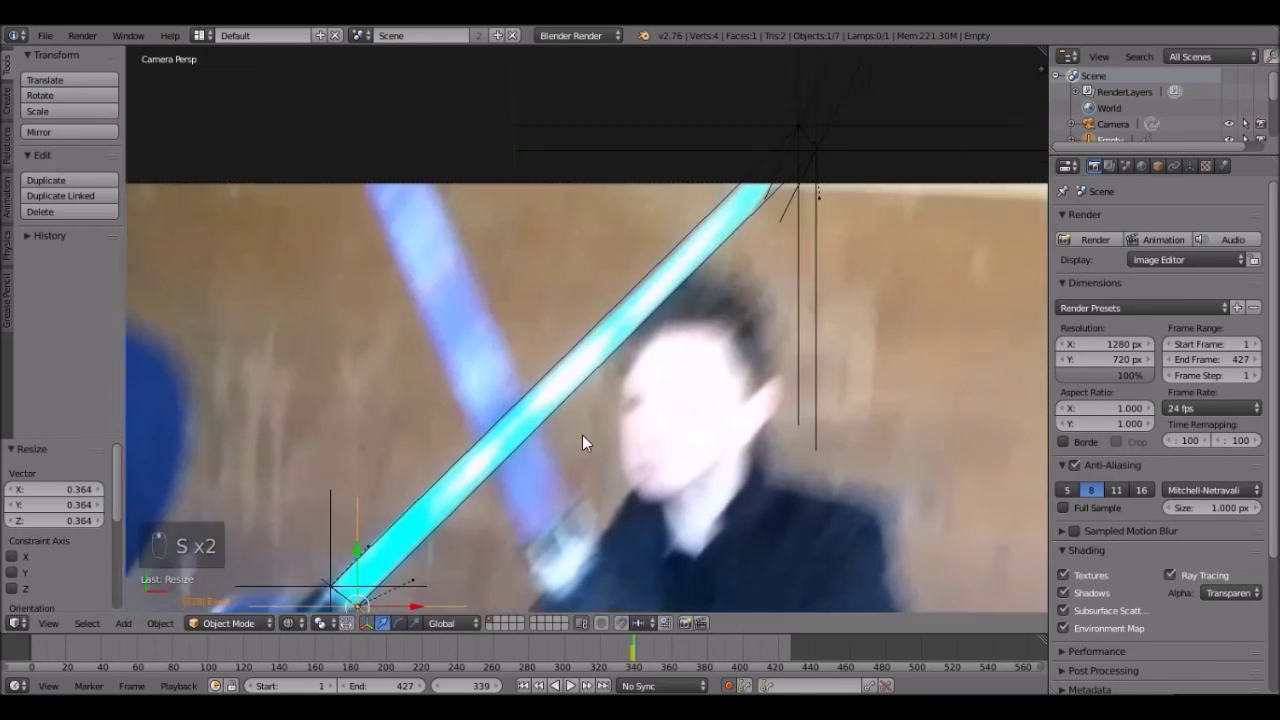
{"action": "left_click_drag", "start_coordinate": [676, 199], "coordinate": [752, 288]}
{"action": "key", "text": "s"}
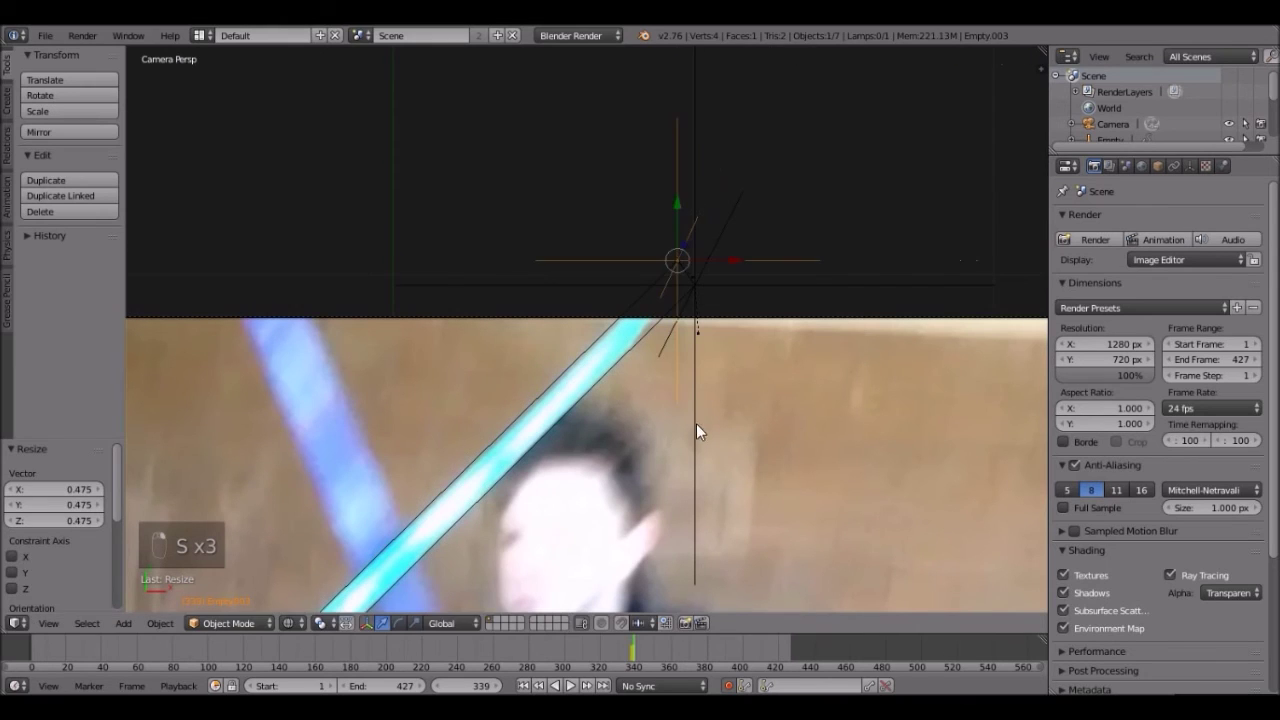
{"action": "key", "text": "s"}
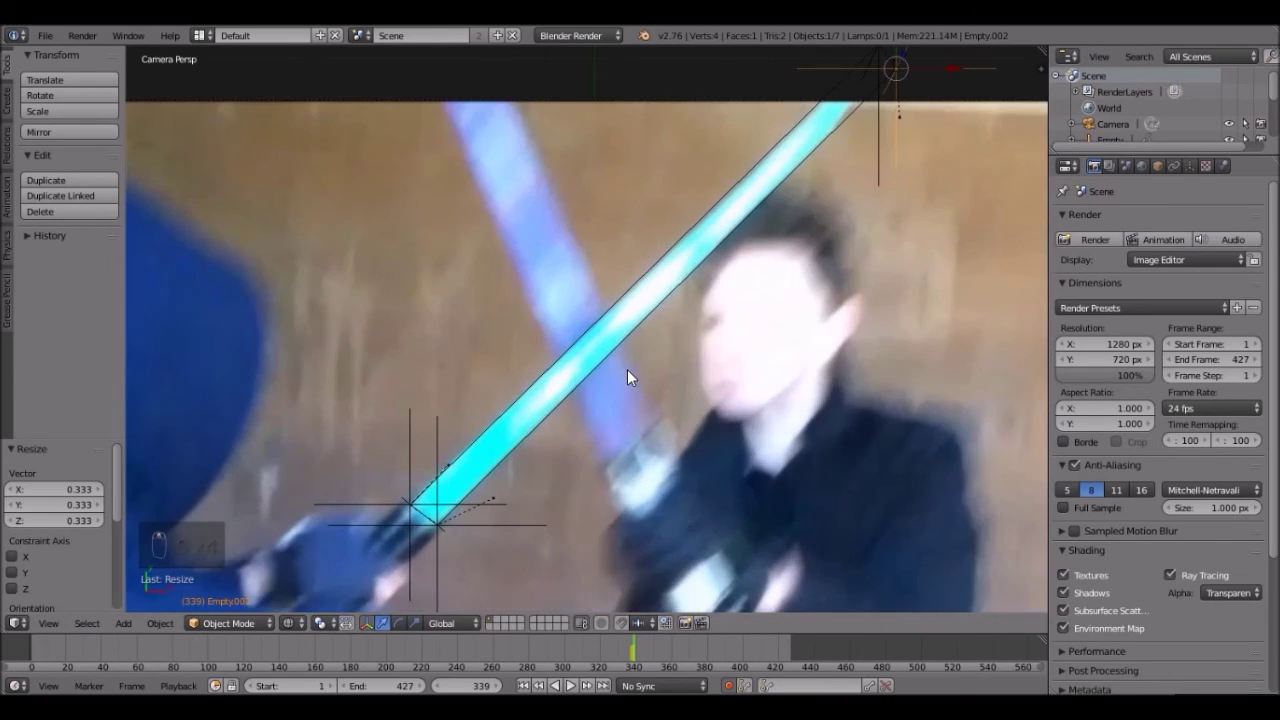
At frame 340, move the lower-end empty and the others back onto the lightsaber blade
{"action": "left_click_drag", "start_coordinate": [496, 687], "coordinate": [515, 521]}
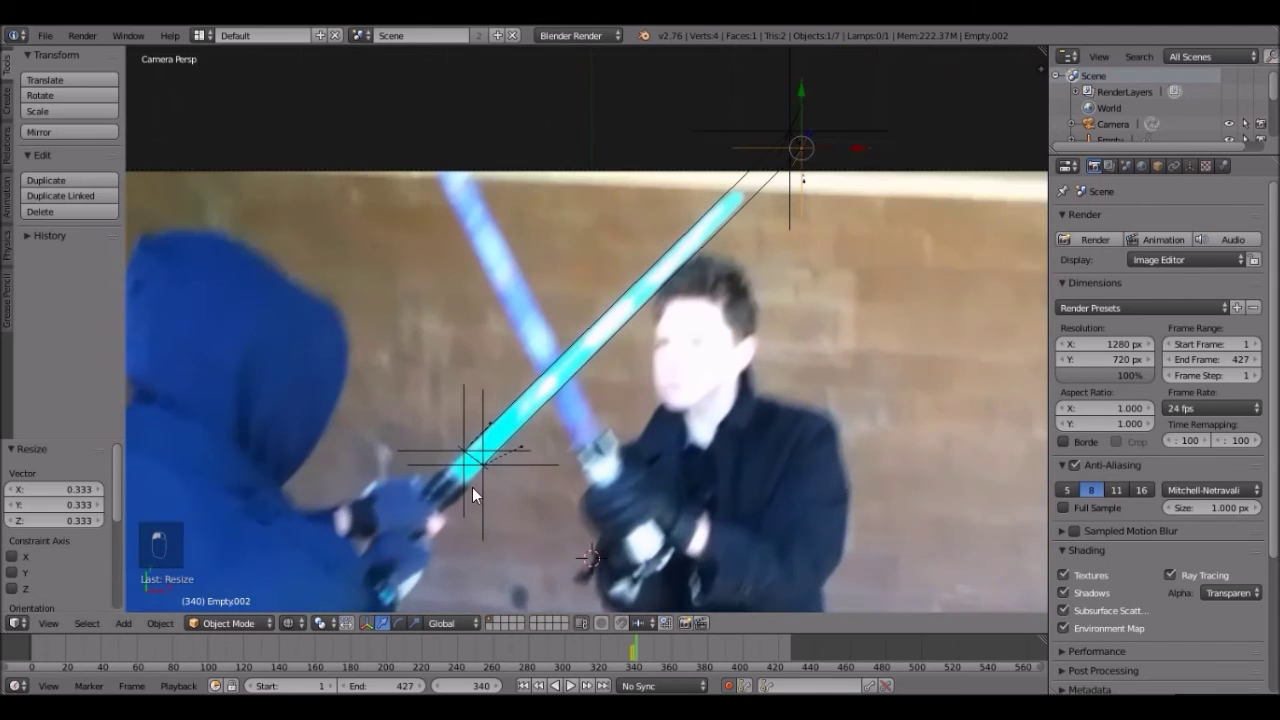
{"action": "left_click", "coordinate": [518, 380]}
{"action": "right_click", "coordinate": [518, 380]}
{"action": "key", "text": "g"}
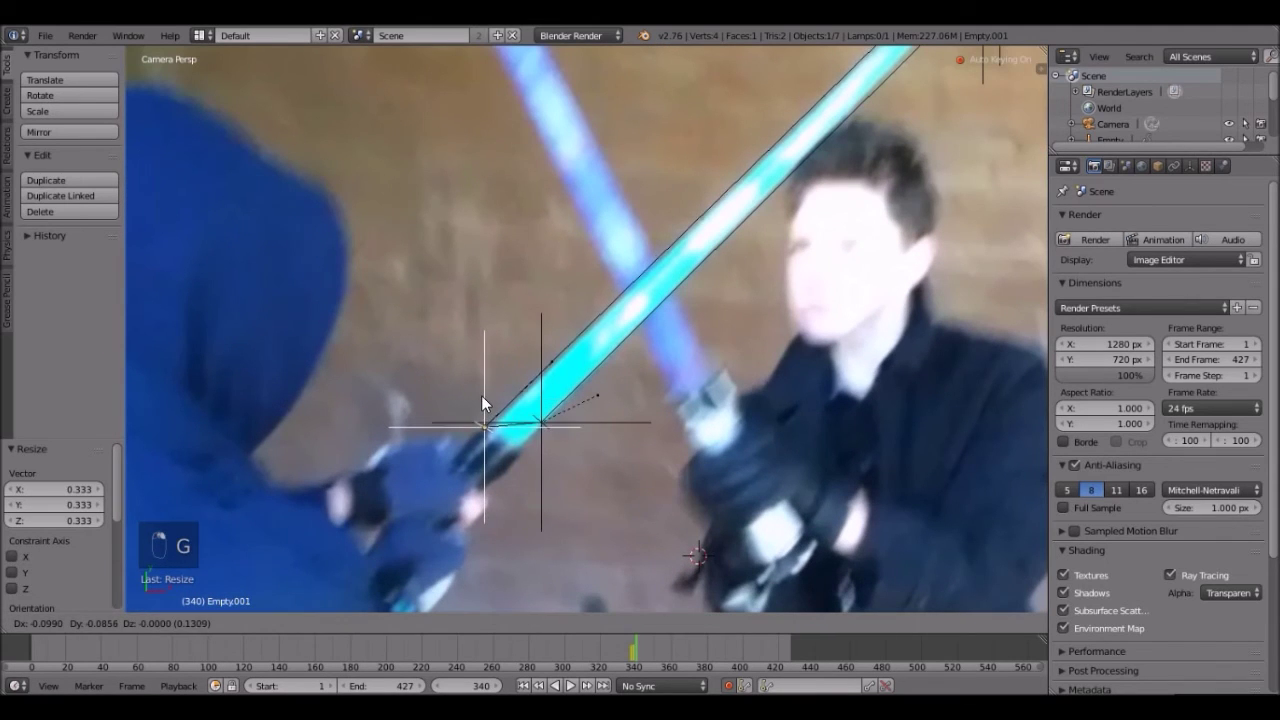
{"action": "key", "text": "g"}
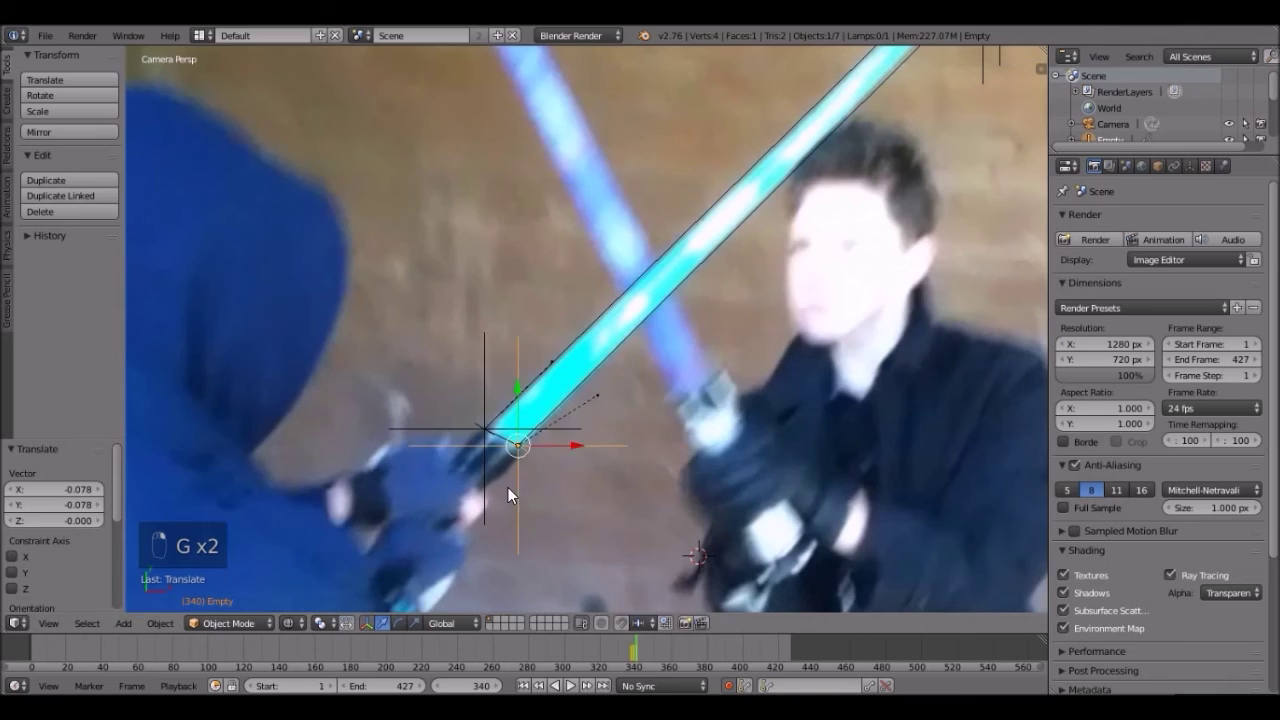
{"action": "key", "text": "g"}
{"action": "key", "text": "g"}
{"action": "left_click_drag", "start_coordinate": [956, 364], "coordinate": [1200, 322]}
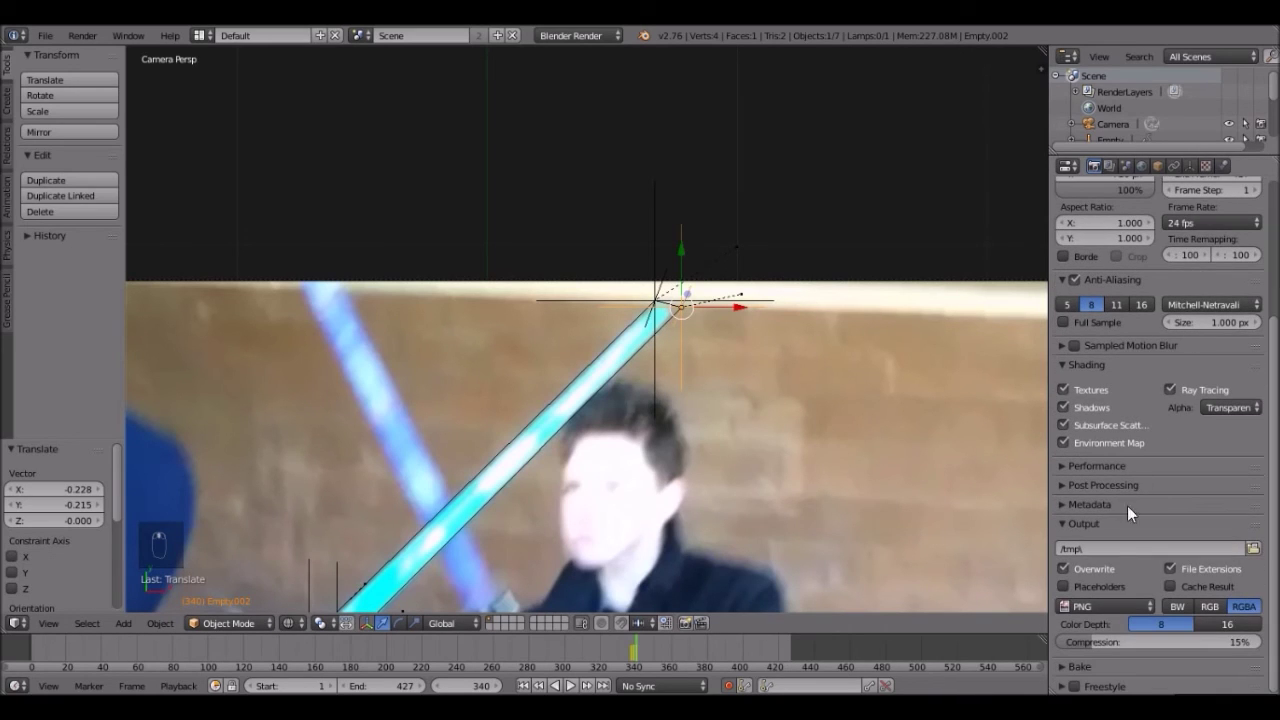